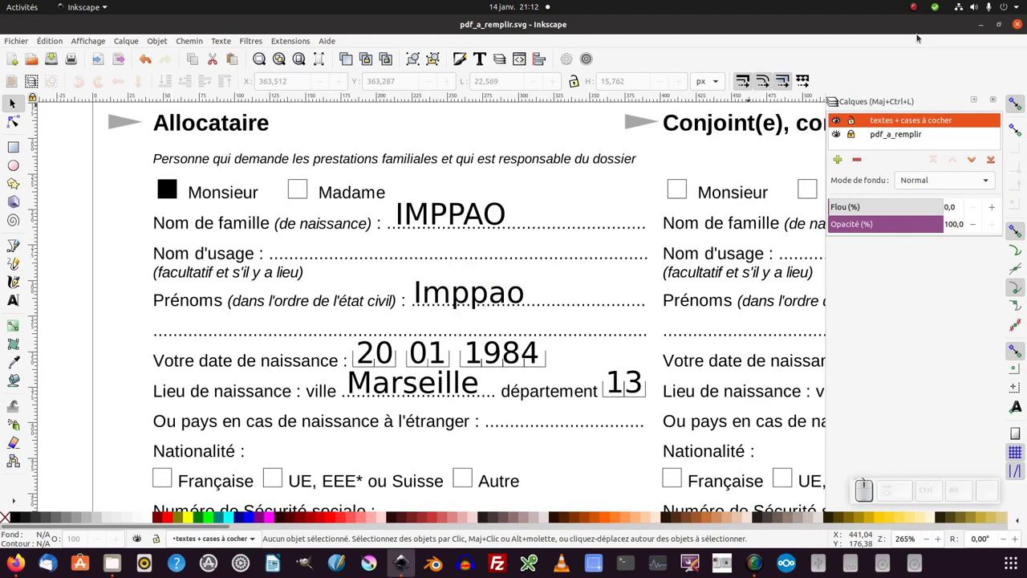
# Open page 1 of pdf_a_remplir.pdf with internal PDF import as a new document
pyautogui.click(17, 43)
pyautogui.click(25, 81)
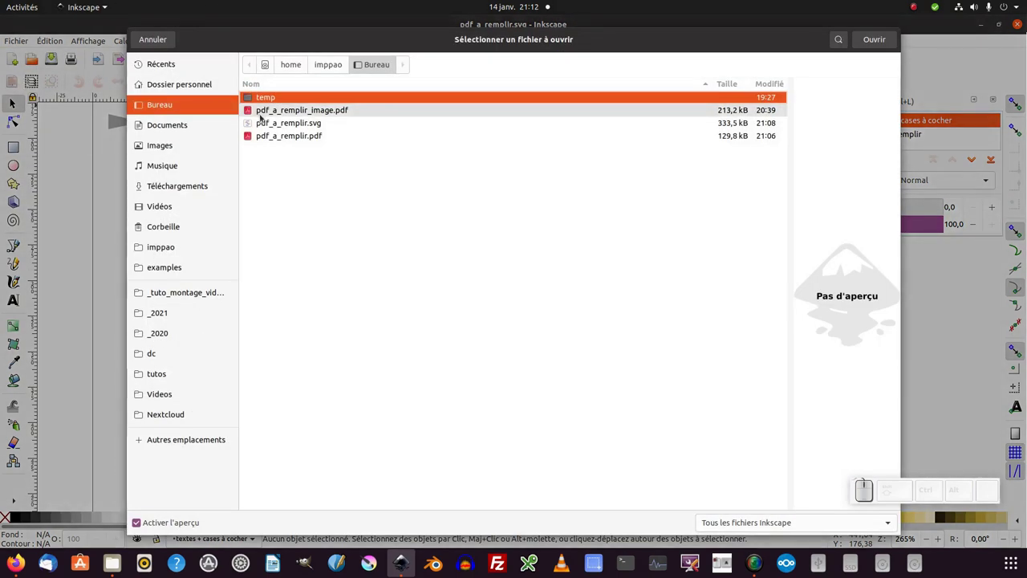
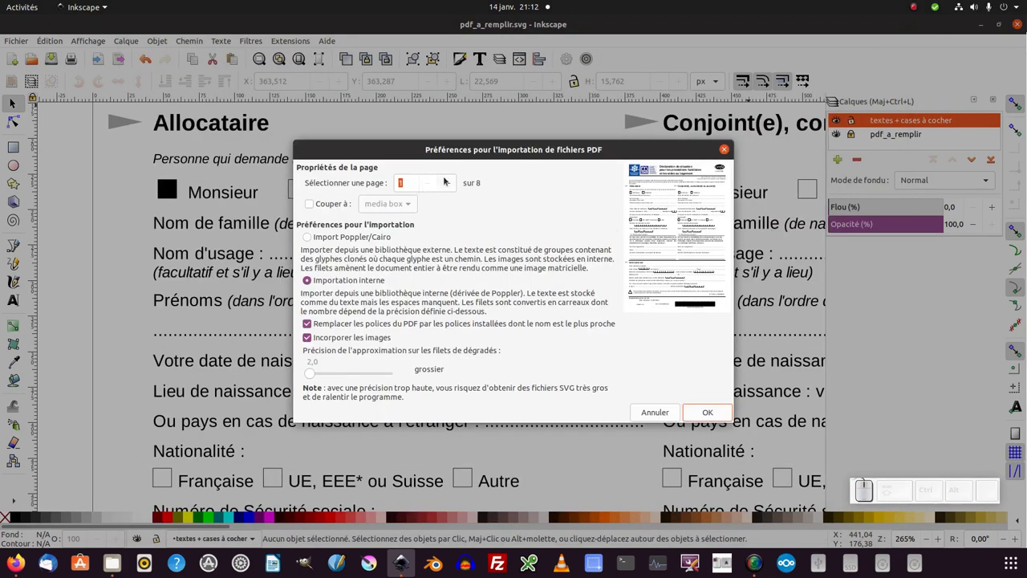
pyautogui.click(448, 183)
pyautogui.click(428, 186)
pyautogui.click(449, 186)
pyautogui.click(452, 187)
pyautogui.click(452, 184)
pyautogui.click(435, 187)
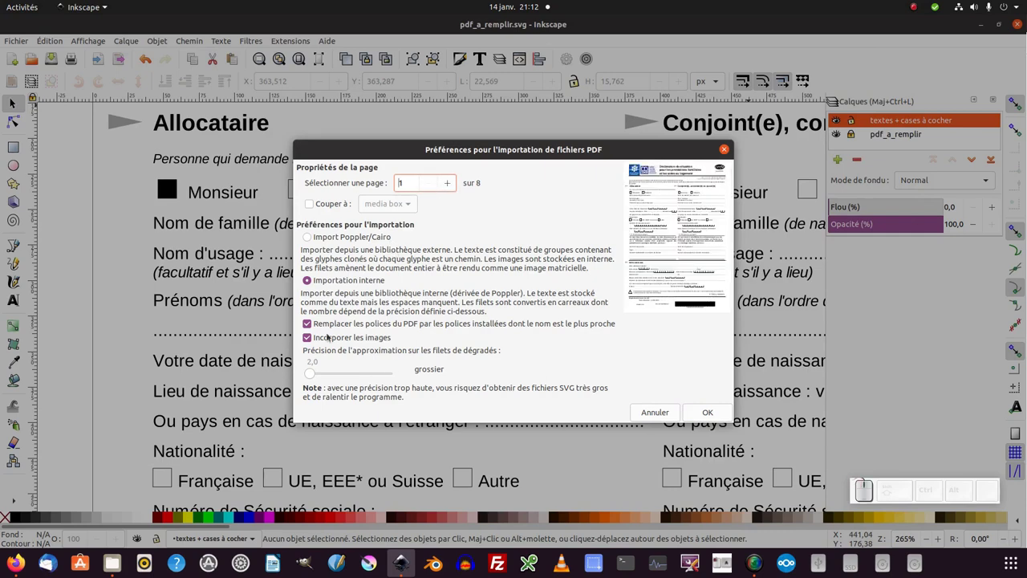
pyautogui.click(808, 83)
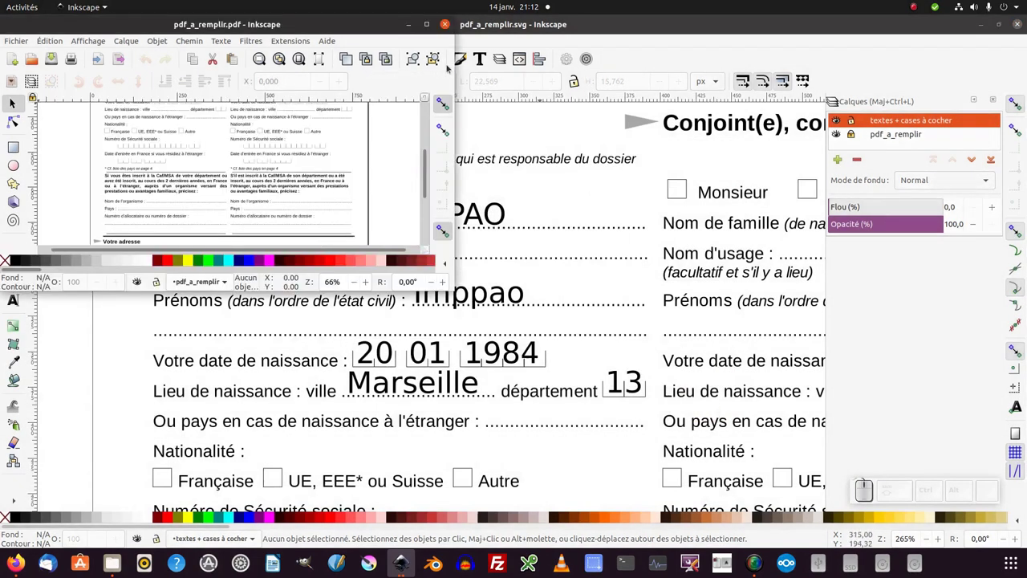
# Maximize the window and show the Layers panel via Calque > Calques
pyautogui.click(424, 26)
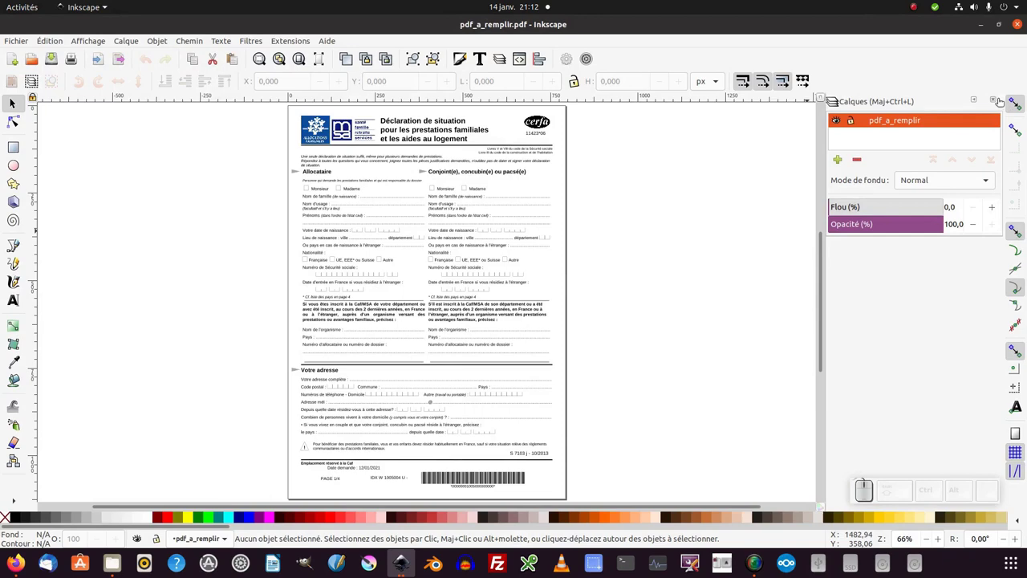
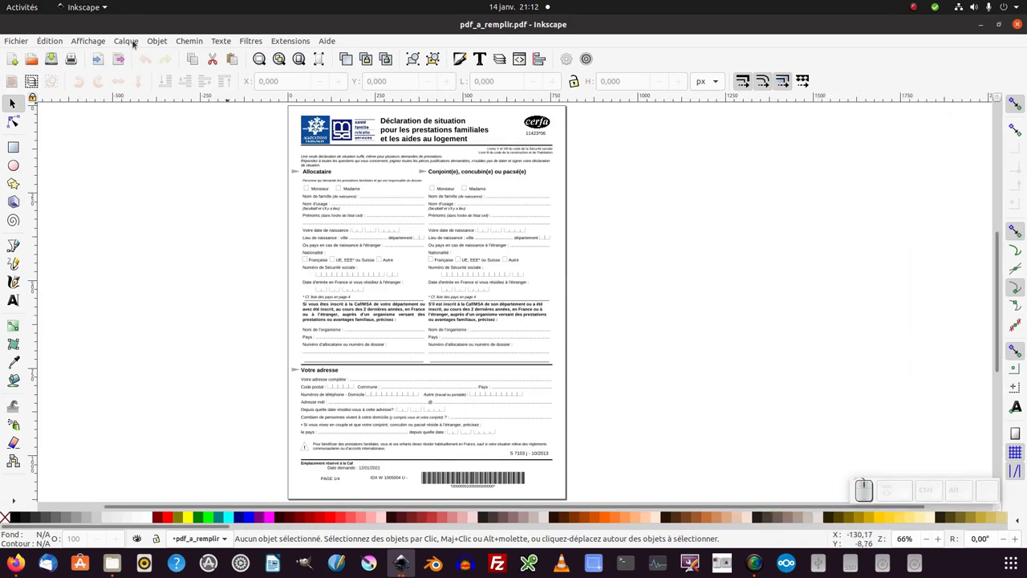
pyautogui.click(134, 42)
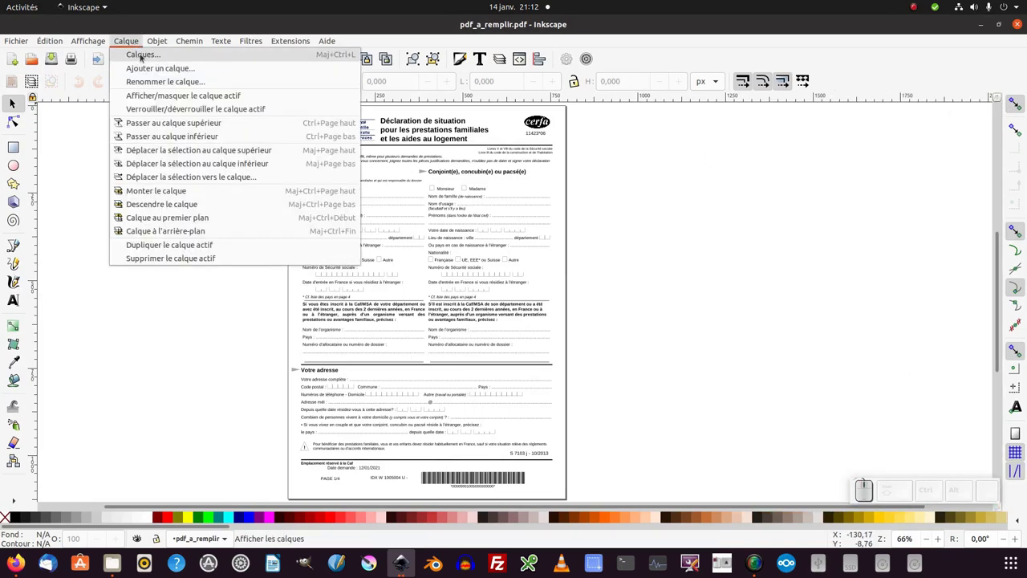
pyautogui.click(143, 55)
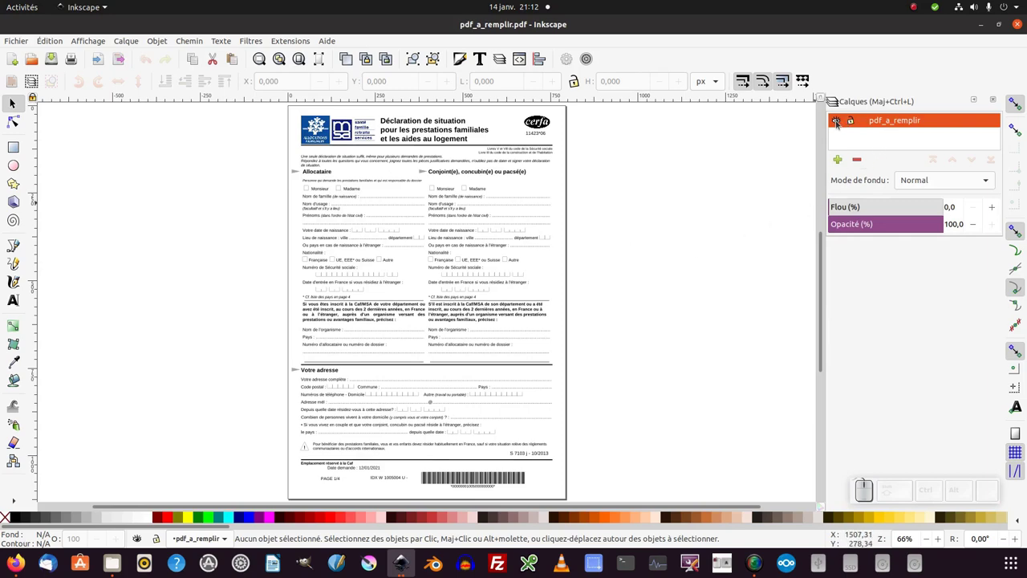
# Toggle the pdf_a_remplir layer's visibility back on and lock the layer
pyautogui.click(836, 125)
pyautogui.click(836, 124)
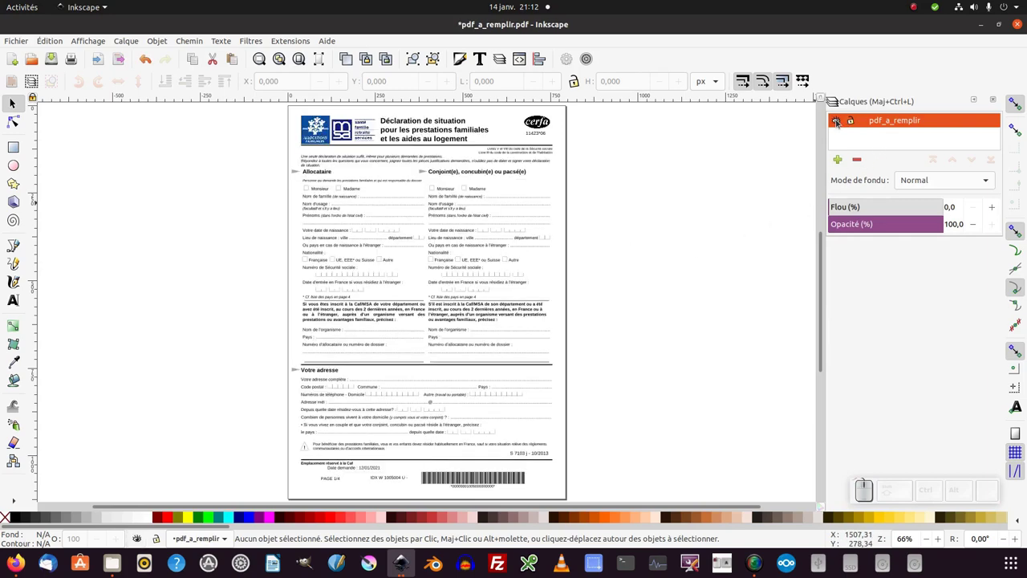
pyautogui.click(836, 124)
pyautogui.click(836, 124)
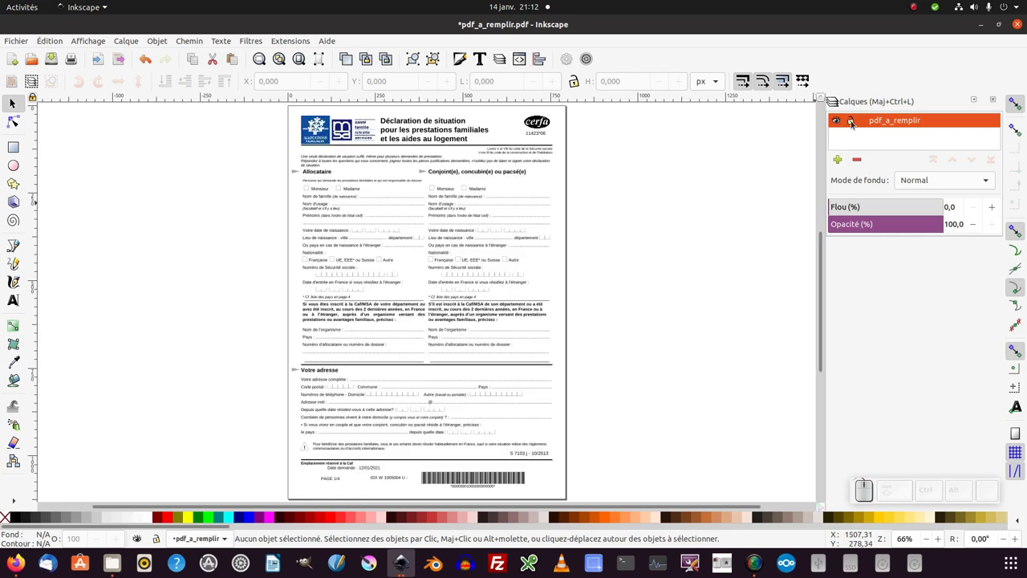
pyautogui.click(852, 124)
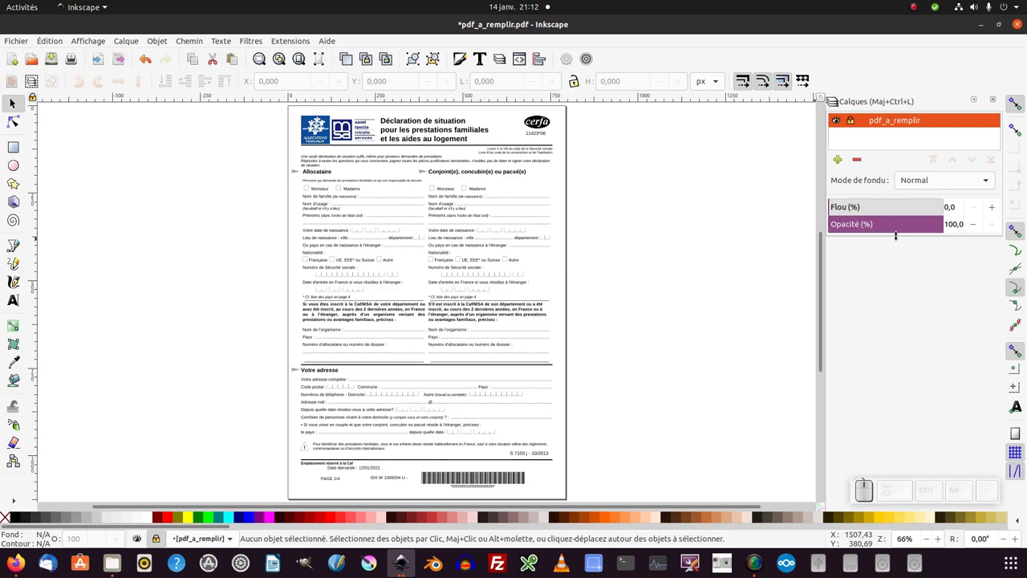
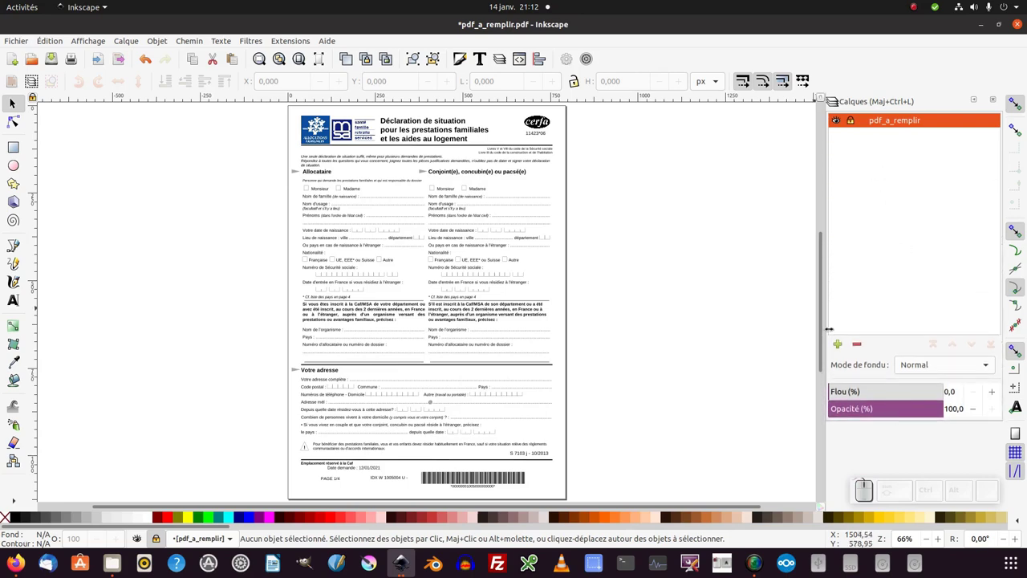
# Add a new layer named 'textes cases à cocher' above the active layer
pyautogui.click(838, 349)
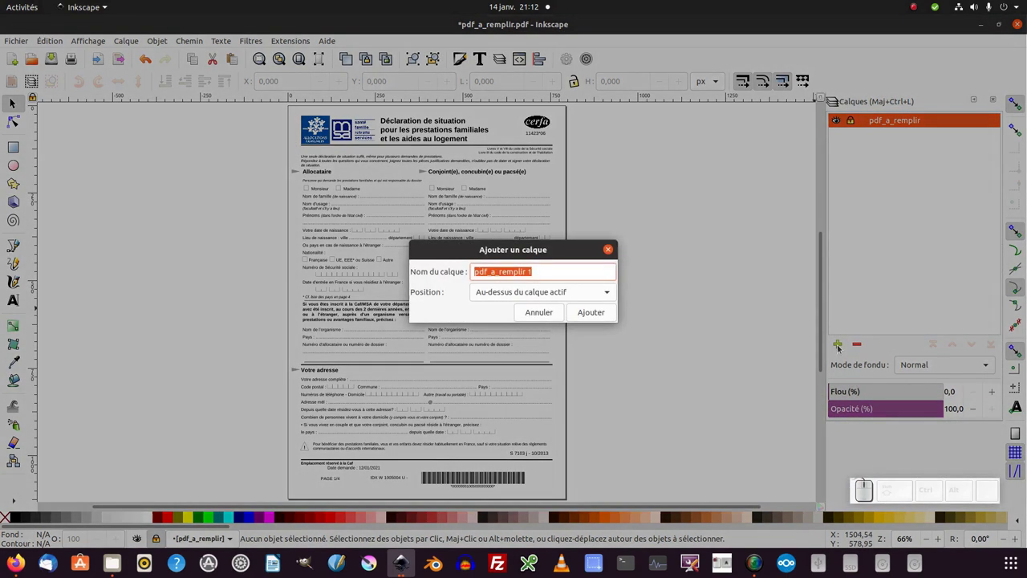
pyautogui.press('c')
pyautogui.press('space')
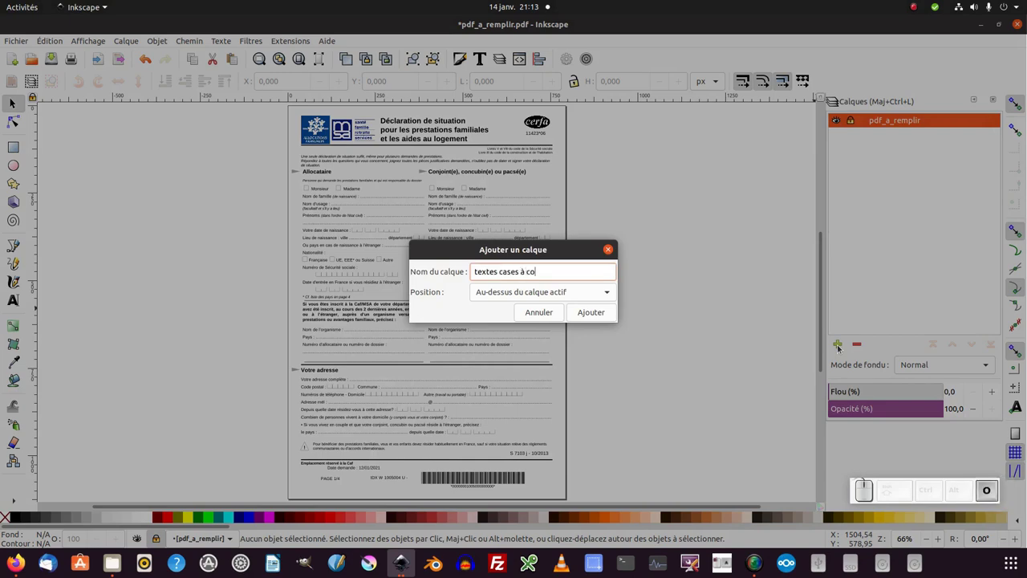
pyautogui.click(574, 322)
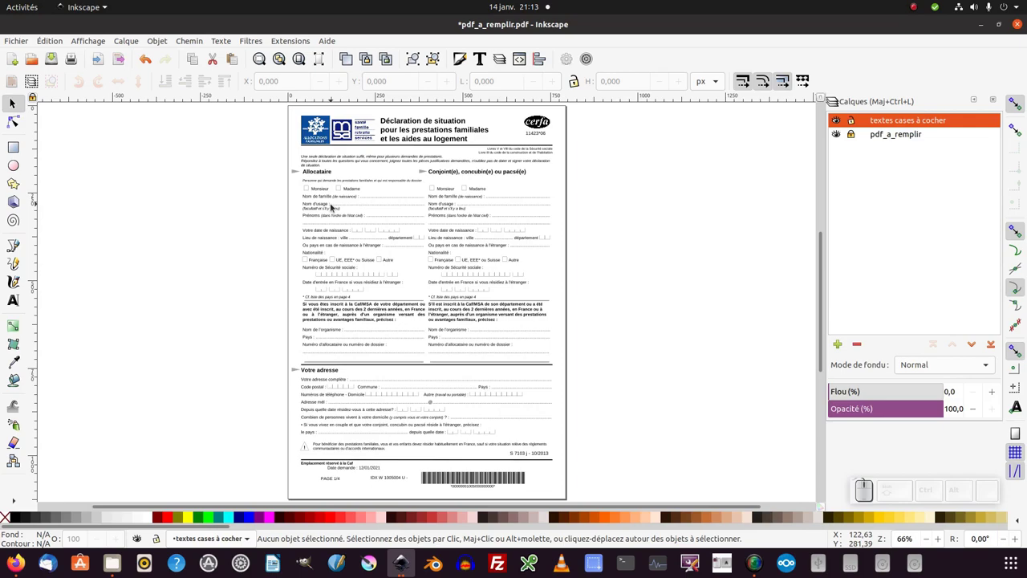
# Zoom in and scroll to center the Allocataire section with its checkboxes on the canvas
pyautogui.press('KP_Add')
pyautogui.press('KP_Subtract')
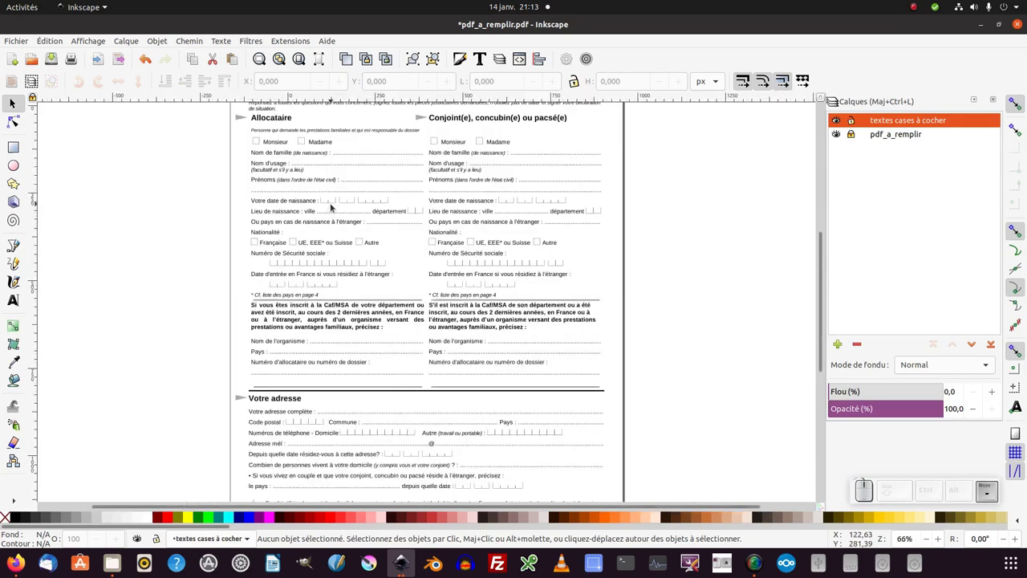
pyautogui.press('KP_Add')
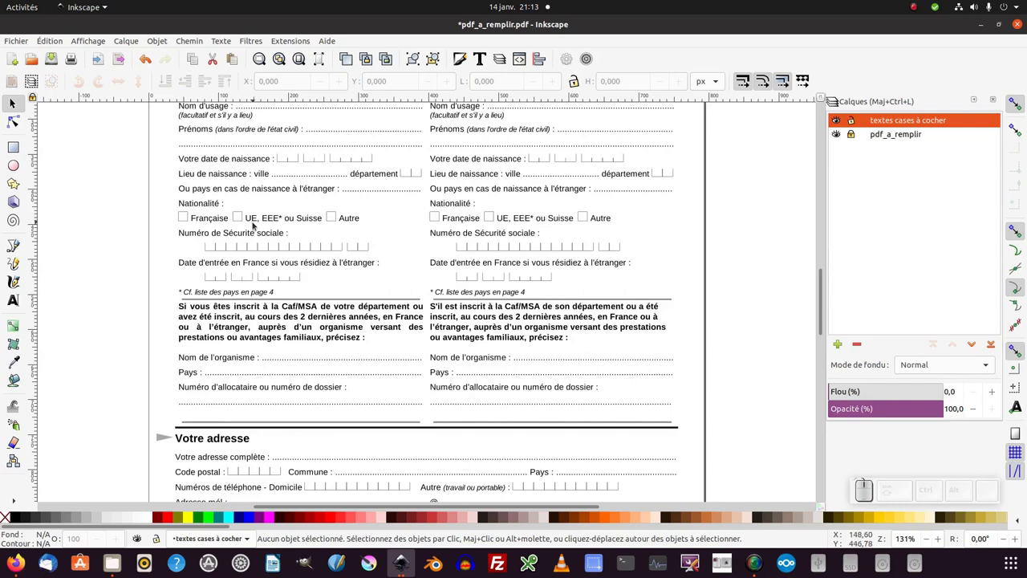
pyautogui.moveTo(253, 226); pyautogui.dragTo(247, 446)
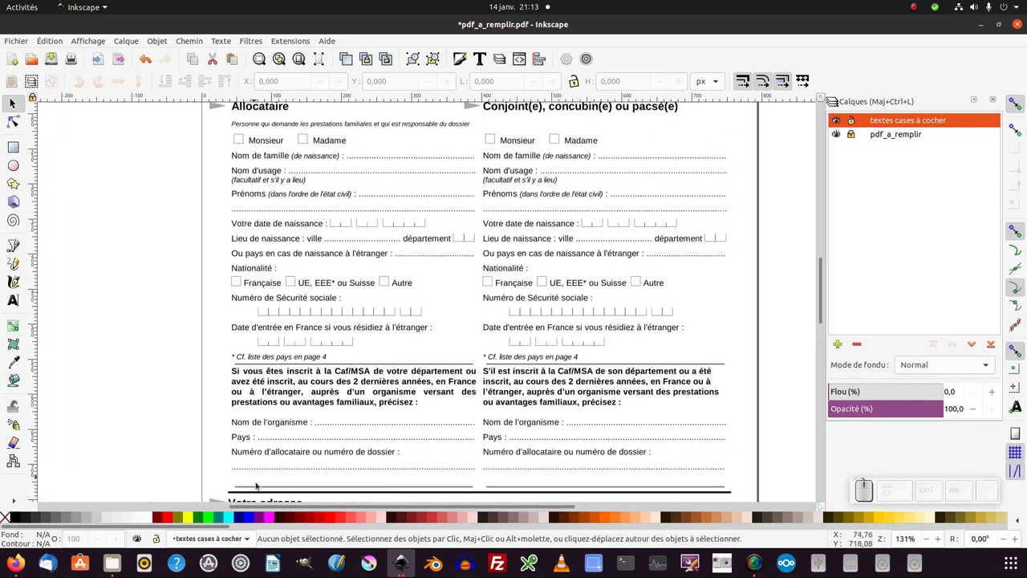
pyautogui.moveTo(256, 509); pyautogui.dragTo(770, 260)
pyautogui.moveTo(822, 271); pyautogui.dragTo(822, 261)
pyautogui.press('KP_Add')
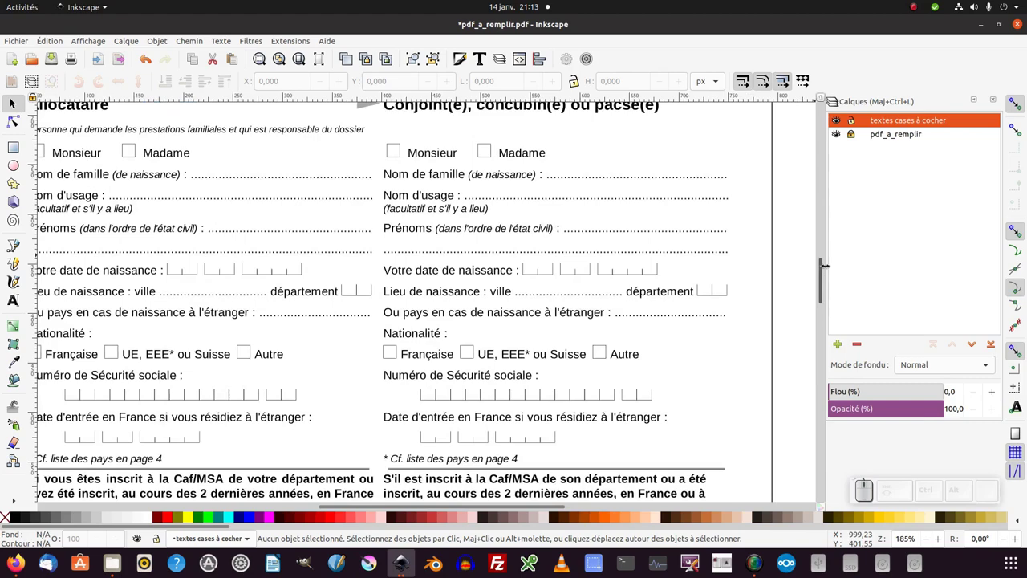
pyautogui.click(823, 268)
pyautogui.moveTo(249, 271); pyautogui.dragTo(365, 455)
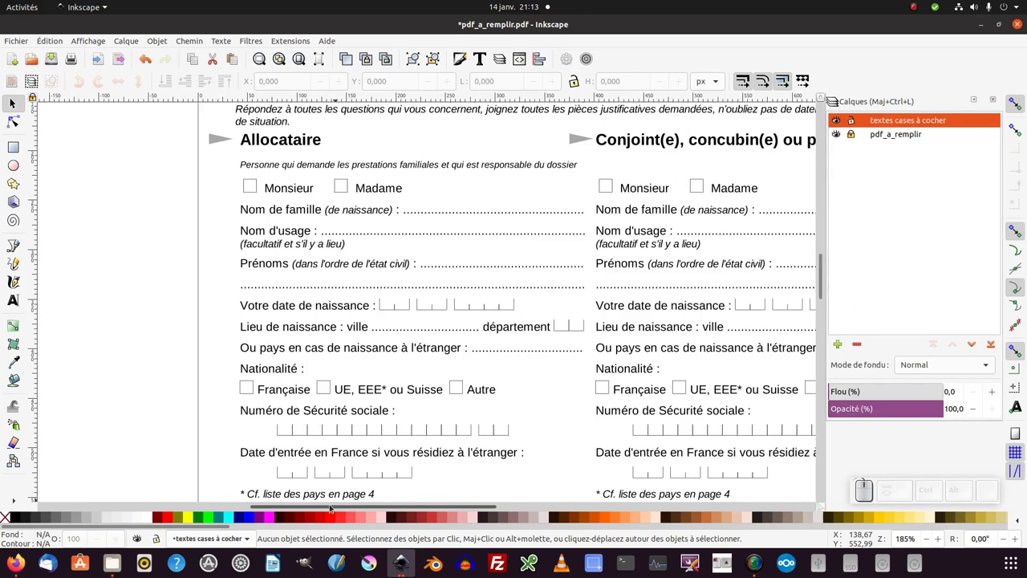
pyautogui.press('ctrl+b')
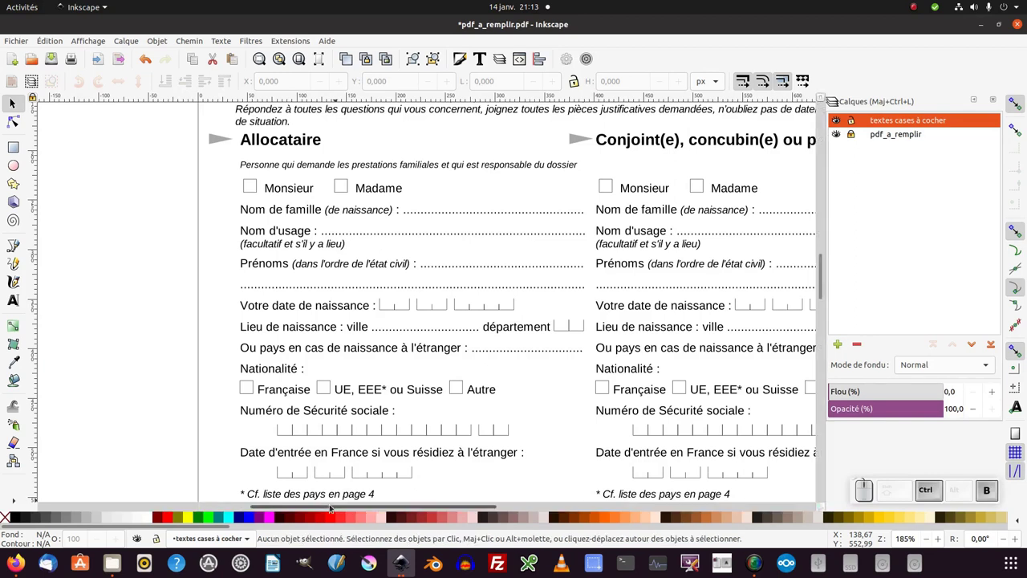
pyautogui.press('ctrl+b')
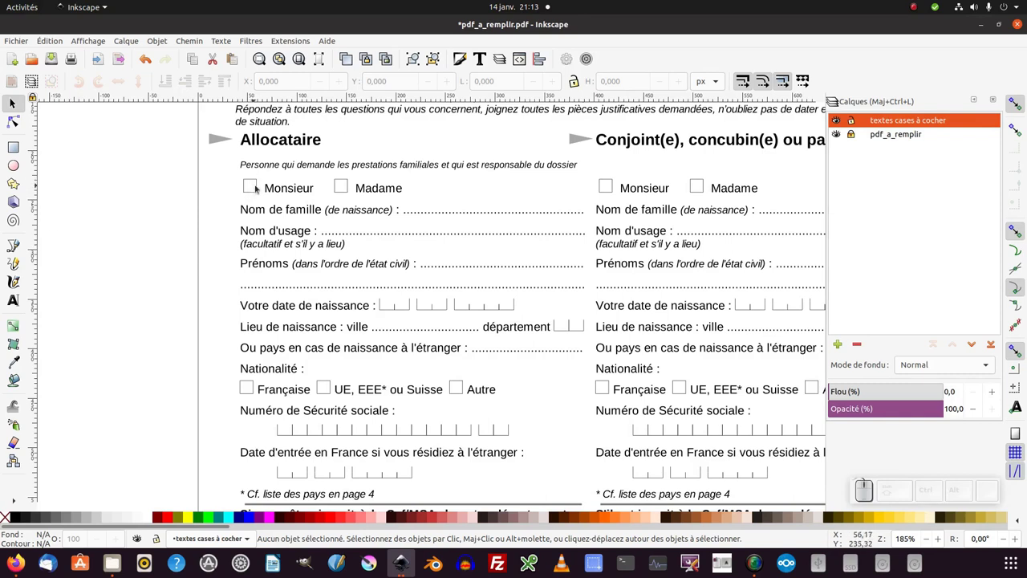
# Draw a small black-filled square over the Monsieur checkbox with the rectangle tool
pyautogui.click(18, 150)
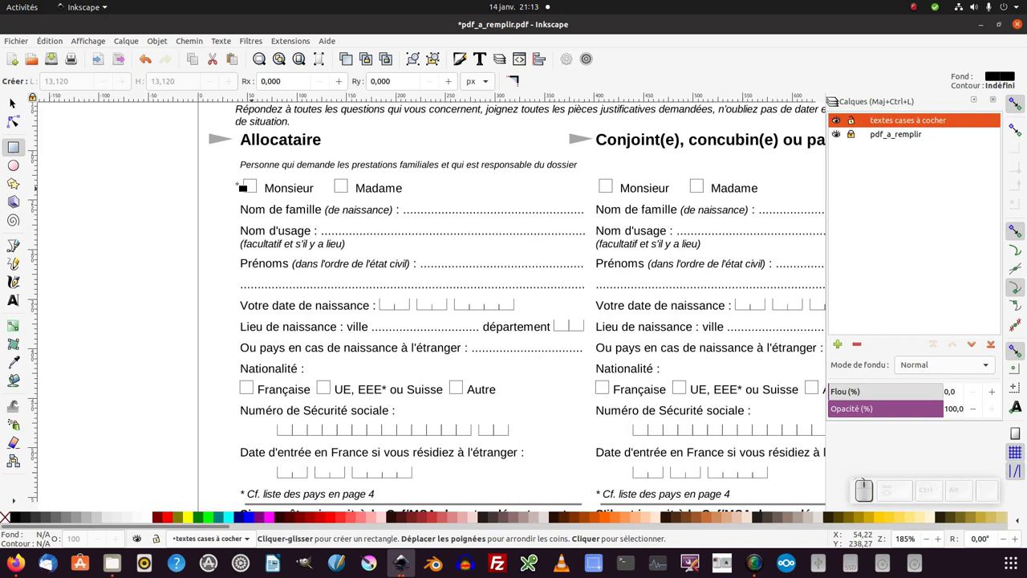
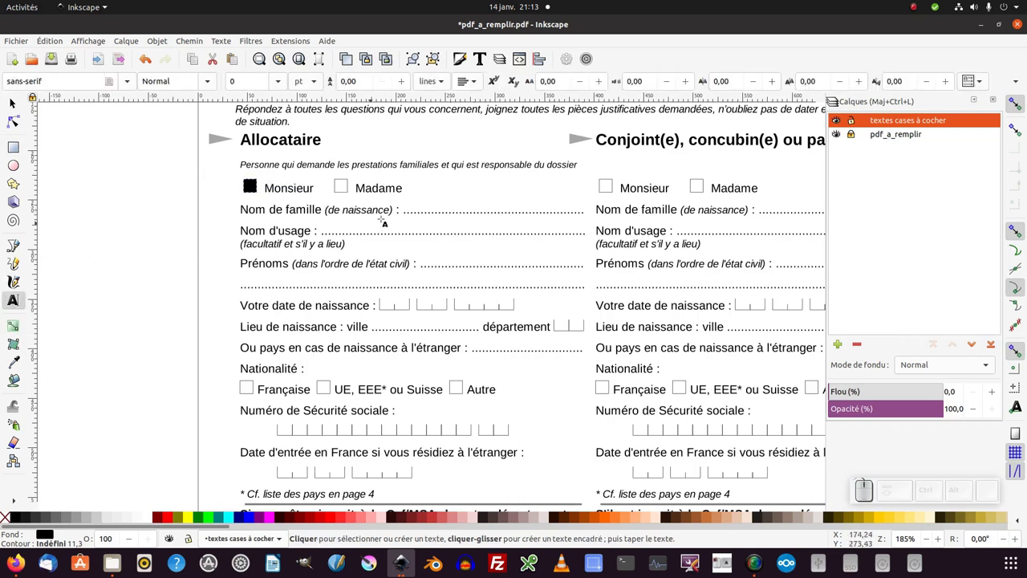
# Create the text IMPPAO on the Nom de famille line and select all its characters
pyautogui.click(878, 85)
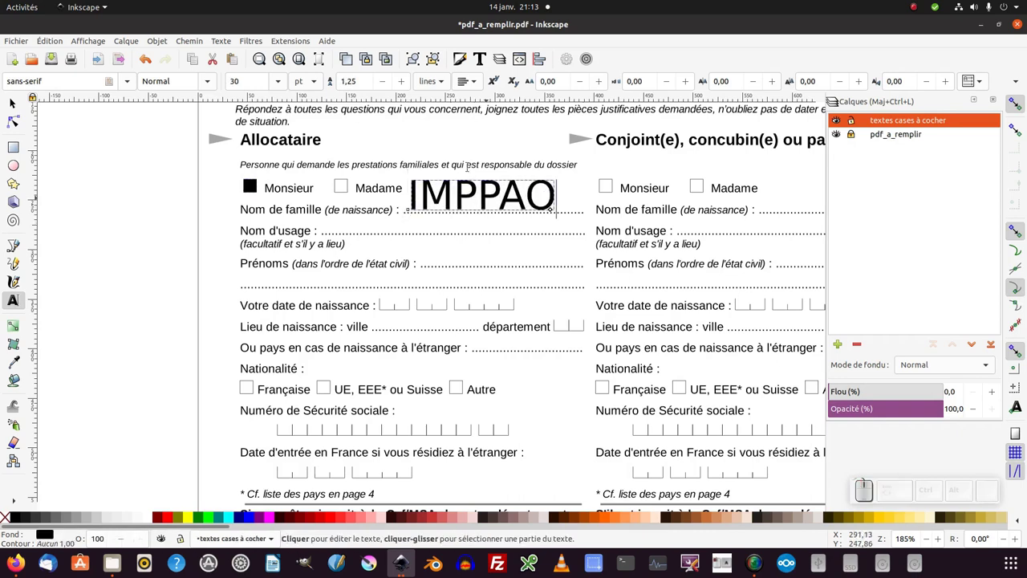
pyautogui.moveTo(878, 85); pyautogui.dragTo(878, 84)
pyautogui.moveTo(878, 85); pyautogui.dragTo(878, 84)
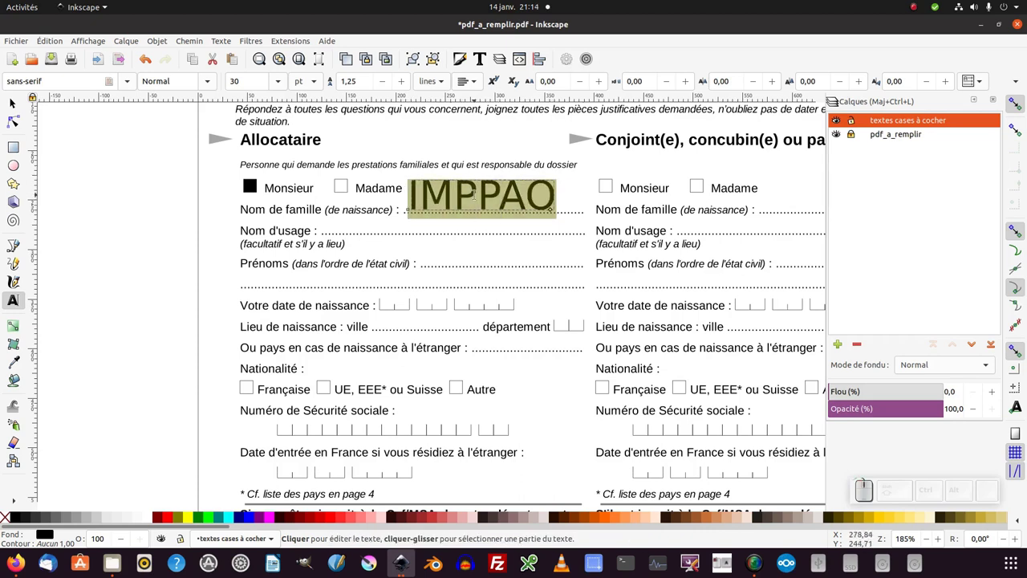
# Select all of IMPPAO and browse the font-size list for a smaller size
pyautogui.click(877, 85)
pyautogui.press('ctrl+a')
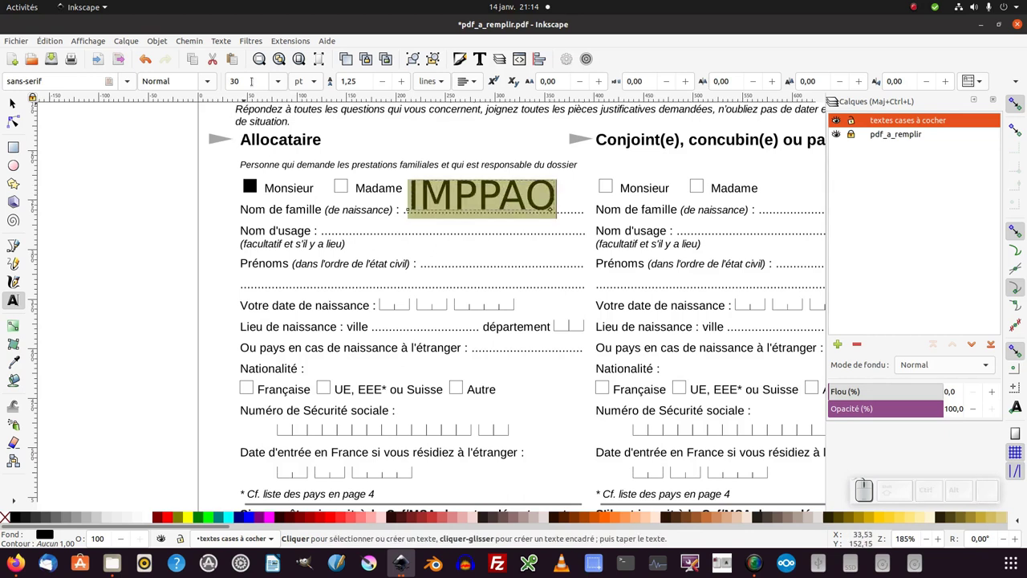
pyautogui.click(878, 84)
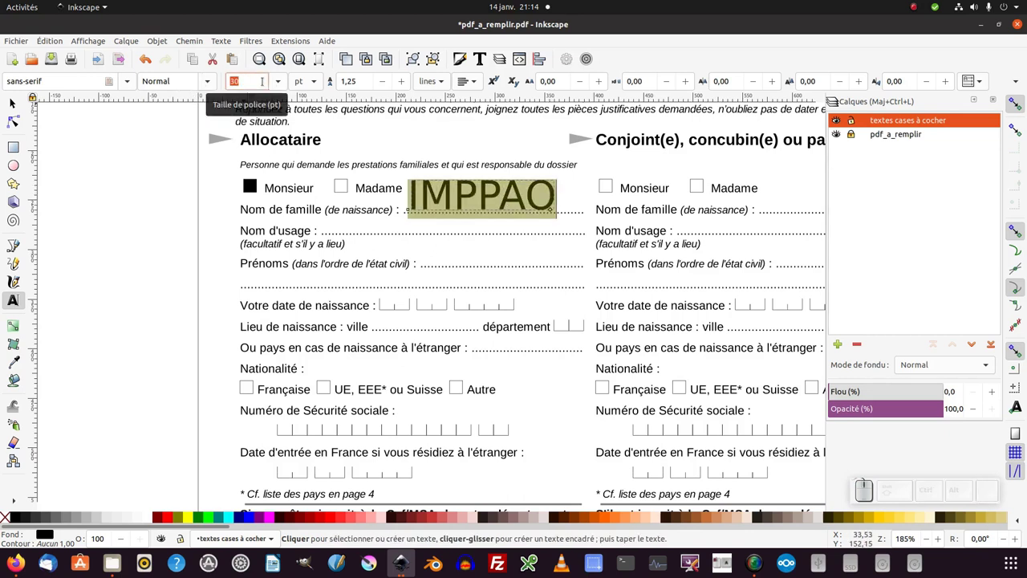
pyautogui.click(878, 84)
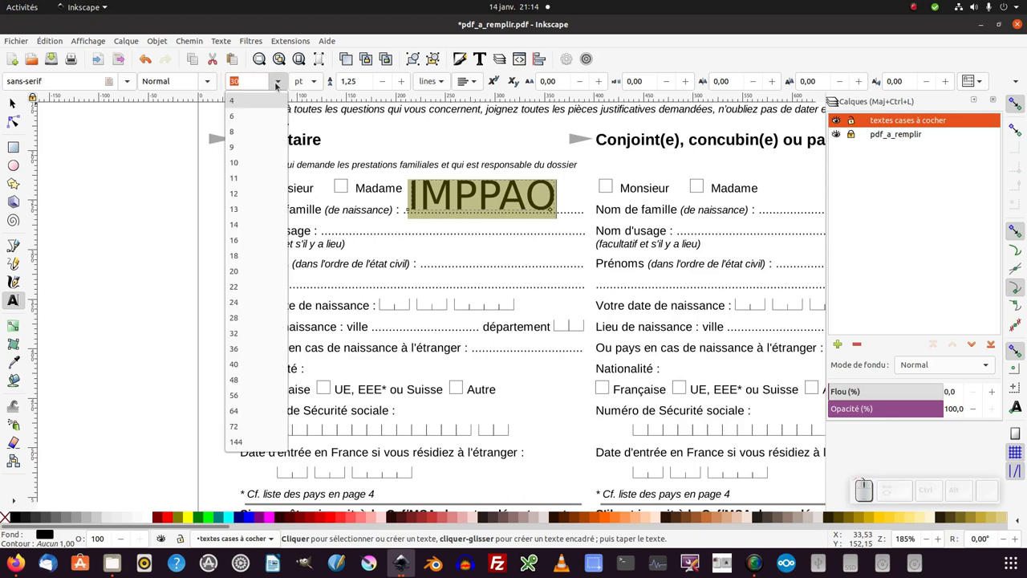
pyautogui.click(878, 85)
pyautogui.click(878, 84)
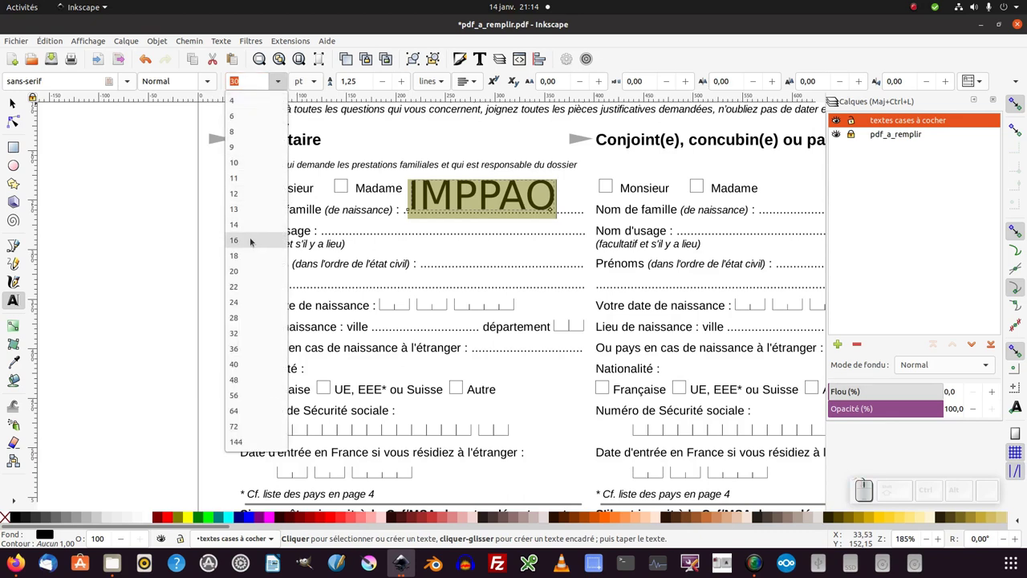
pyautogui.click(878, 84)
pyautogui.click(878, 85)
# Try font size 15, then set IMPPAO to 16 pt to fit the Nom de famille line
pyautogui.press('KP_1')
pyautogui.press('KP_5')
pyautogui.press('Return')
pyautogui.click(877, 85)
pyautogui.press('KP_1')
pyautogui.press('KP_6')
pyautogui.press('KP_Enter')
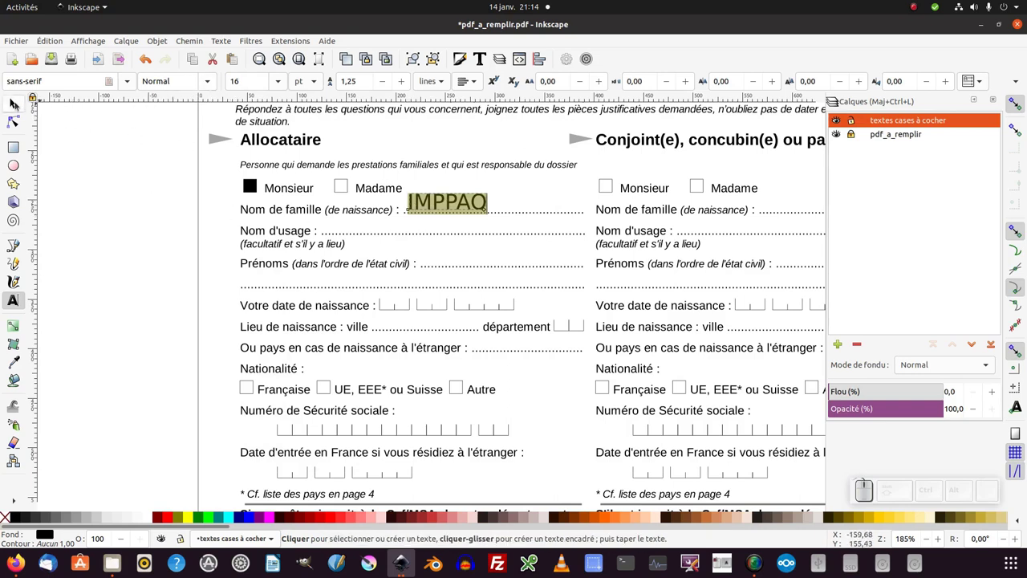
# Duplicate the IMPPAO surname and place the copy on the Prénoms line for editing
pyautogui.click(878, 84)
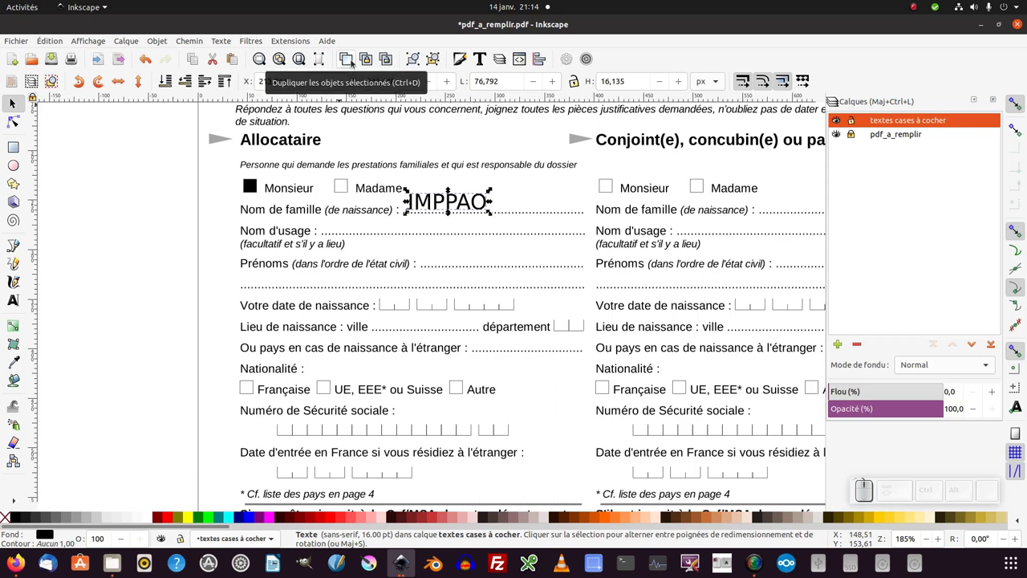
pyautogui.click(350, 63)
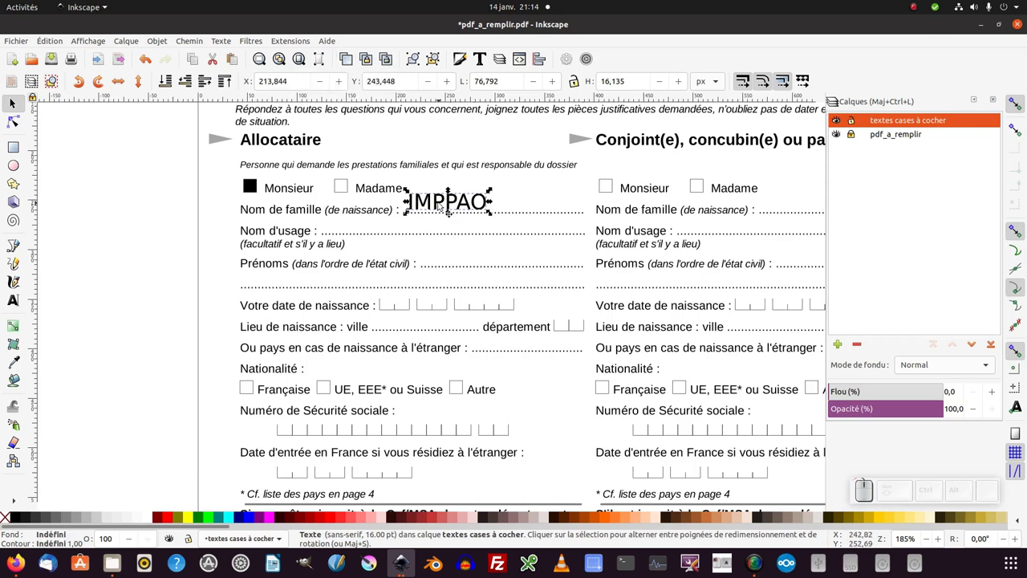
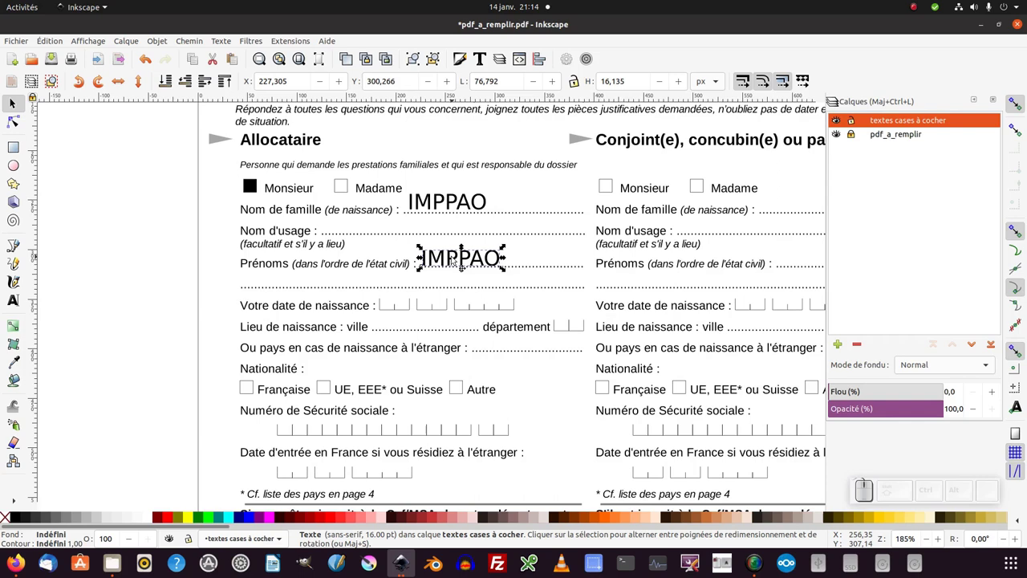
pyautogui.click(13, 302)
pyautogui.click(878, 84)
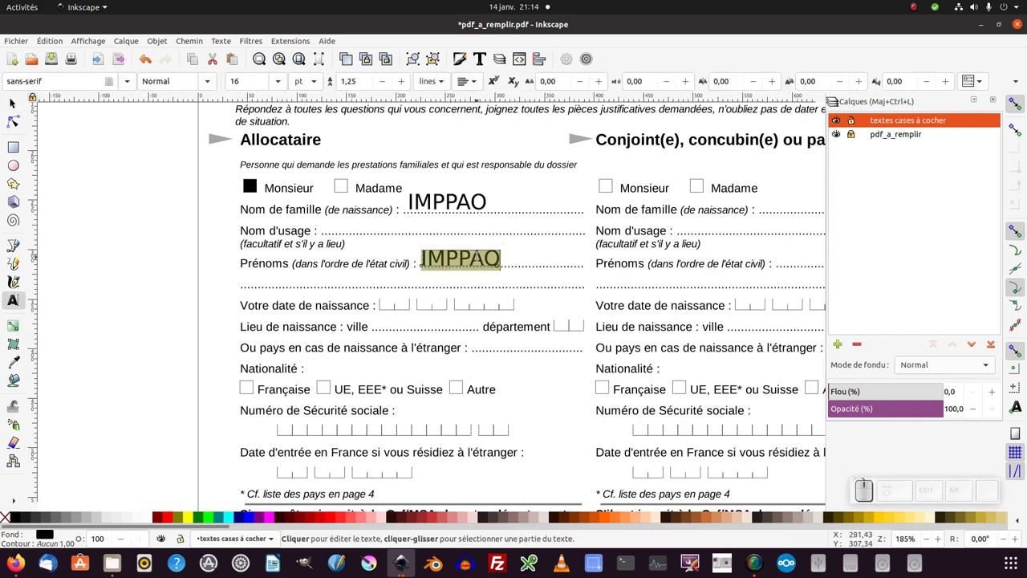
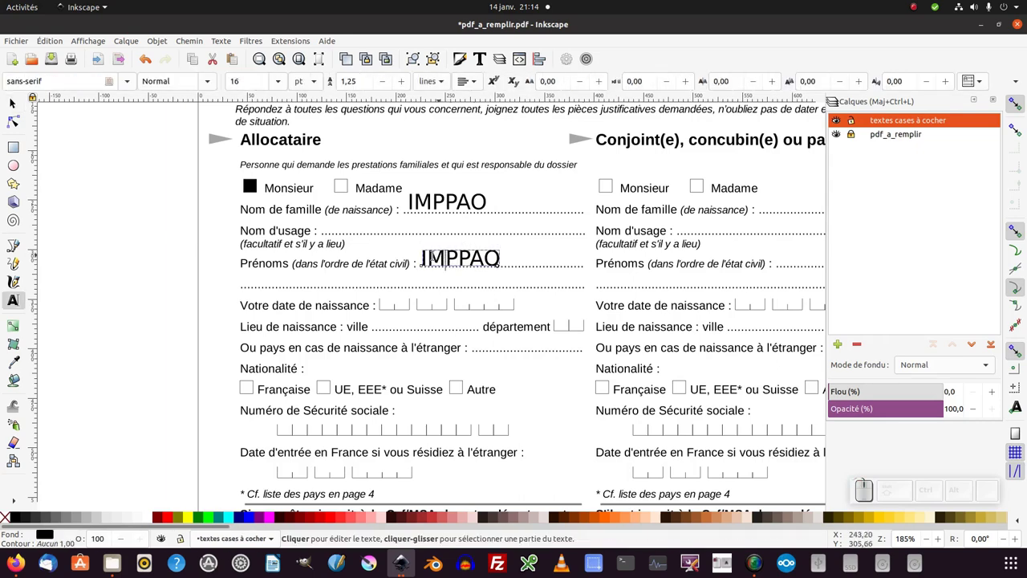
# Convert the first-names copy to lowercase 'imppao' via Extensions > Text
pyautogui.click(878, 84)
pyautogui.click(878, 84)
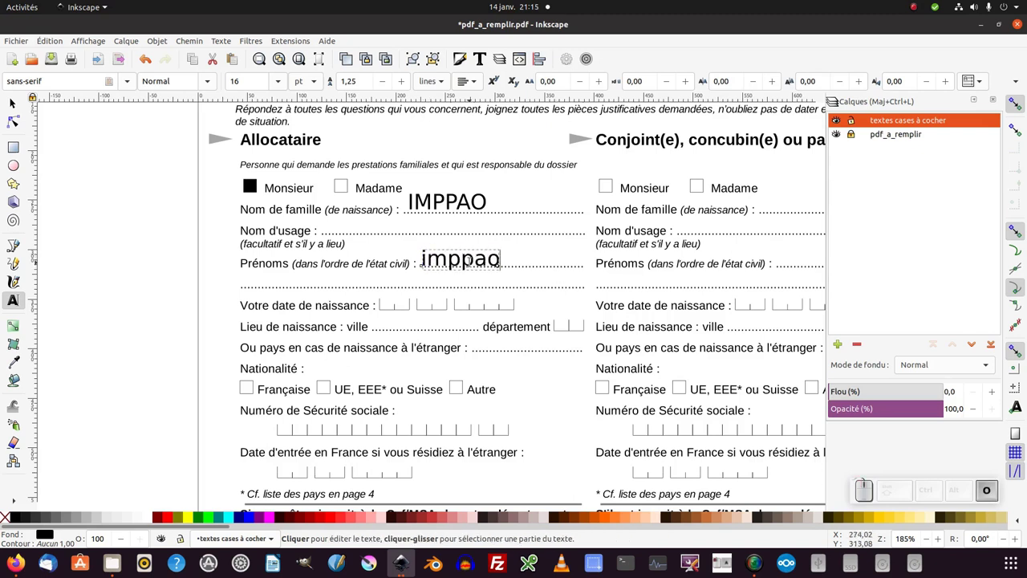
pyautogui.click(877, 84)
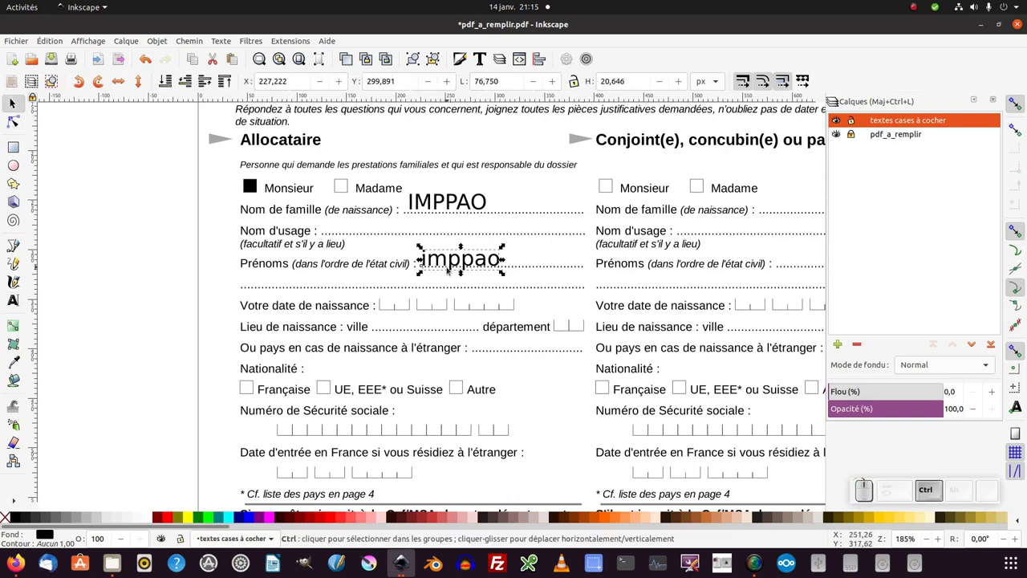
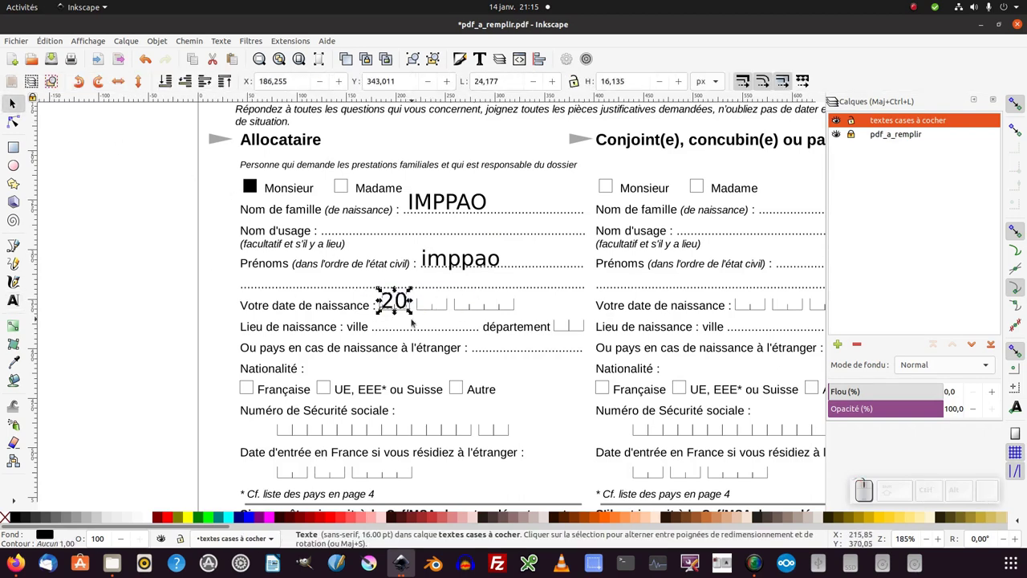
# Duplicate the '20' text twice and move the copies into the second and third date boxes
pyautogui.press('ctrl+d')
pyautogui.moveTo(415, 301); pyautogui.dragTo(453, 301)
pyautogui.press('ctrl+d')
pyautogui.moveTo(458, 301); pyautogui.dragTo(453, 302)
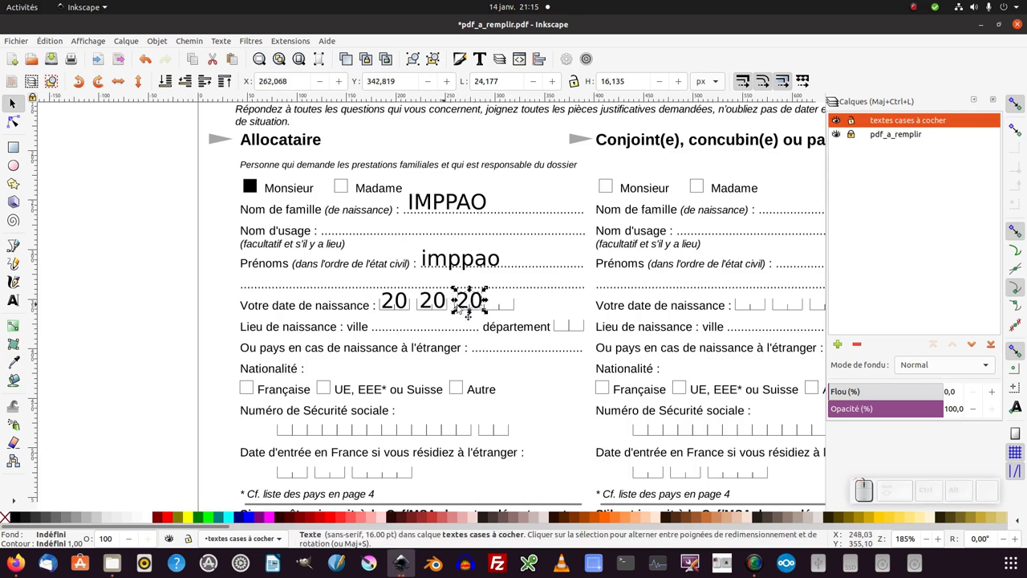
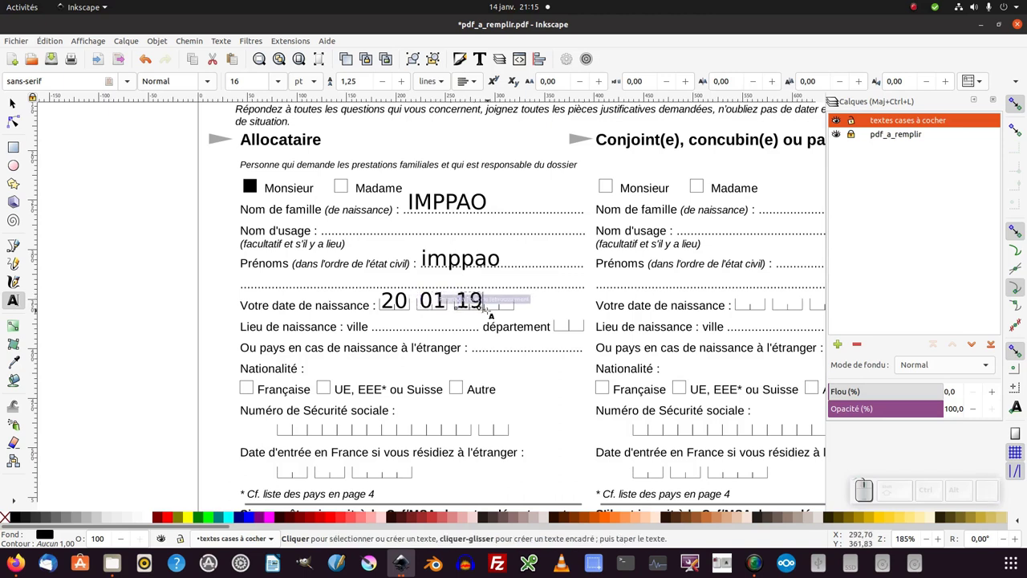
# Edit the copies to read 01 and 1984, giving the birth date 20 01 1984
pyautogui.press('KP_8')
pyautogui.press('KP_4')
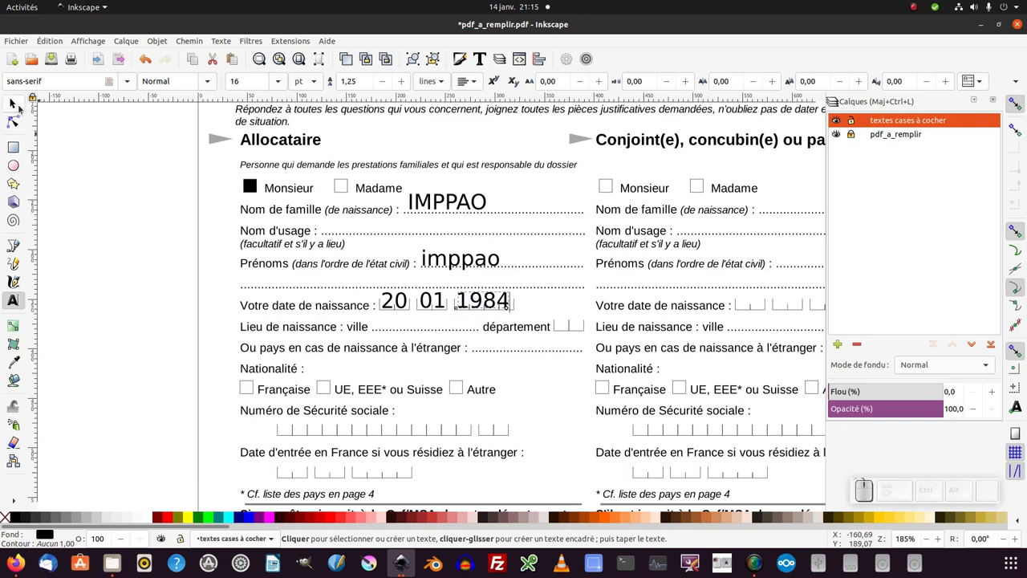
pyautogui.click(878, 84)
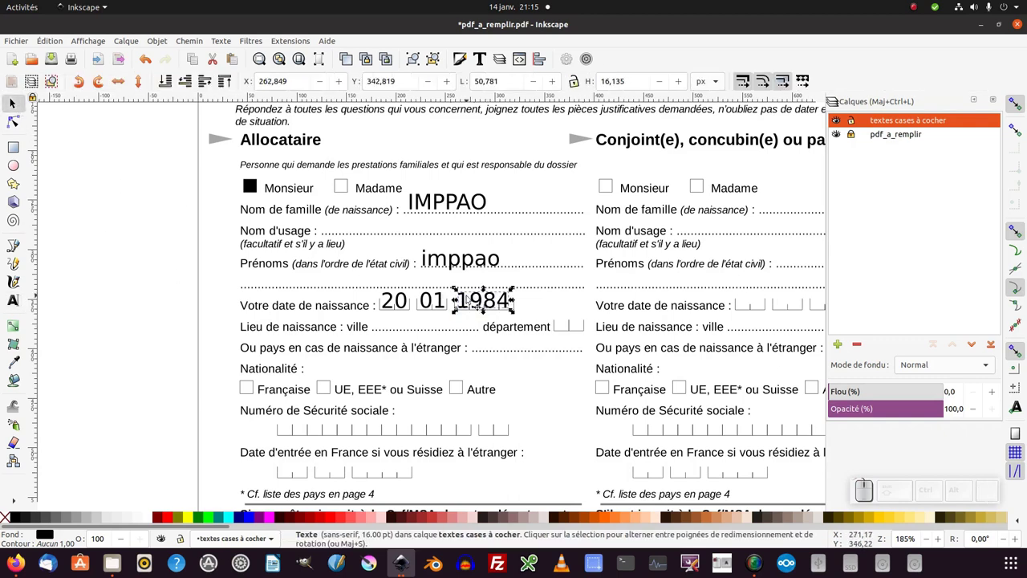
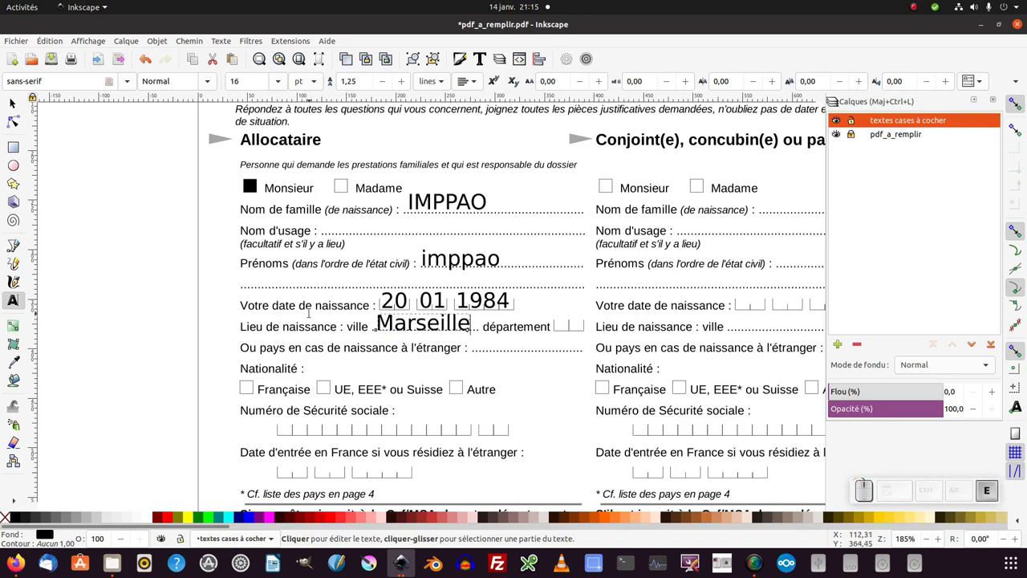
# Duplicate the Marseille text toward the département box and retype it as 13
pyautogui.click(878, 84)
pyautogui.press('ctrl+d')
pyautogui.moveTo(410, 332); pyautogui.dragTo(878, 84)
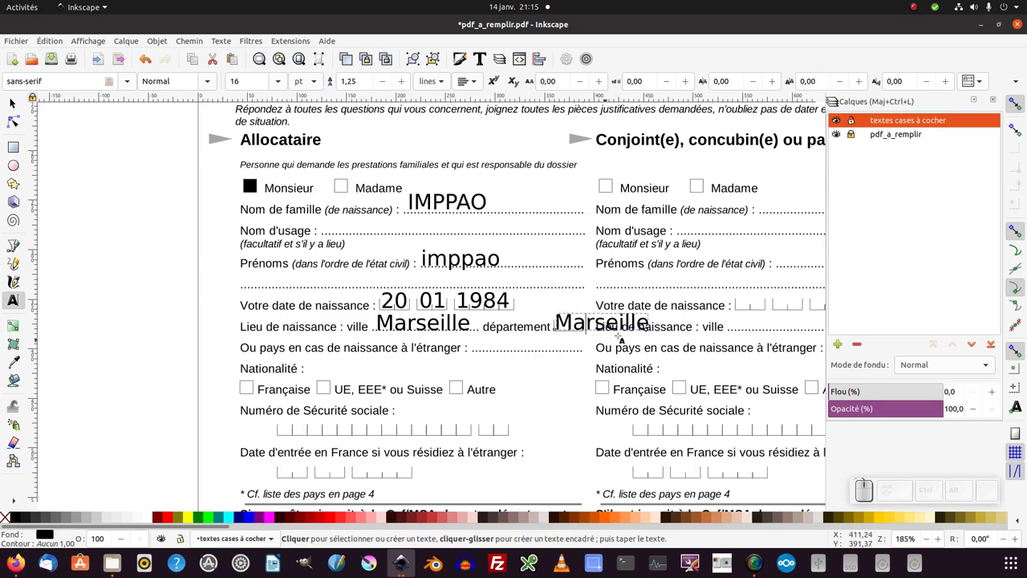
pyautogui.click(878, 84)
pyautogui.press('KP_1')
pyautogui.press('KP_3')
# Place 13 inside the département box and go to Fichier > Enregistrer sous
pyautogui.click(878, 84)
pyautogui.moveTo(322, 298); pyautogui.dragTo(317, 295)
pyautogui.press('KP_Subtract')
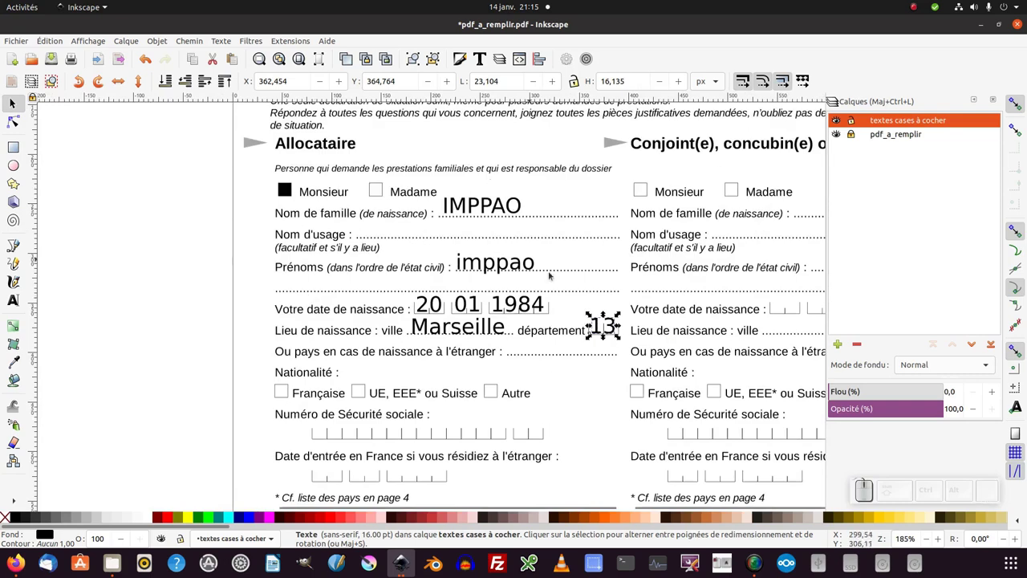
pyautogui.click(26, 42)
# Decline overwriting the original and save the form as pdf_modifié.svg on the Bureau
pyautogui.click(33, 136)
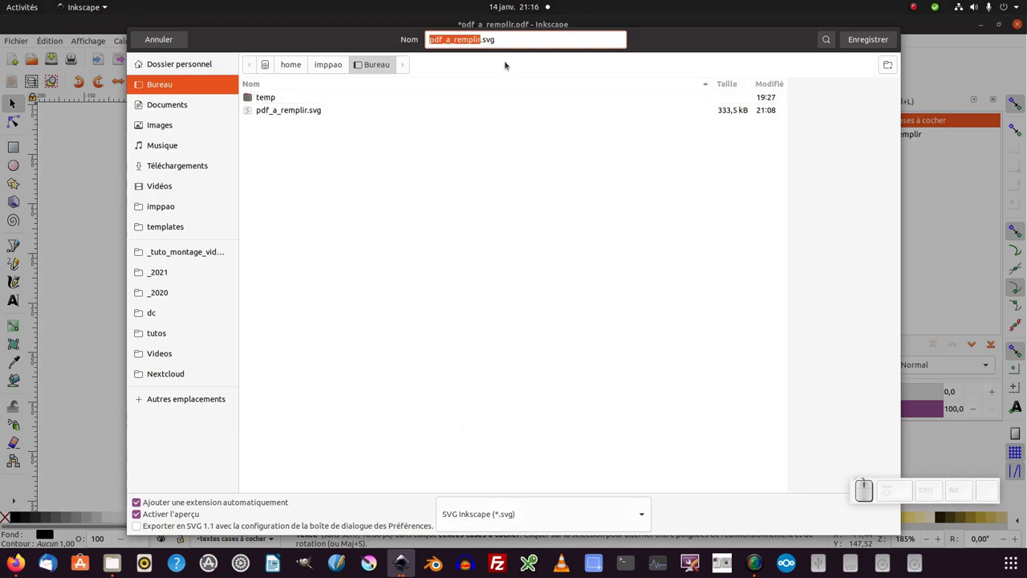
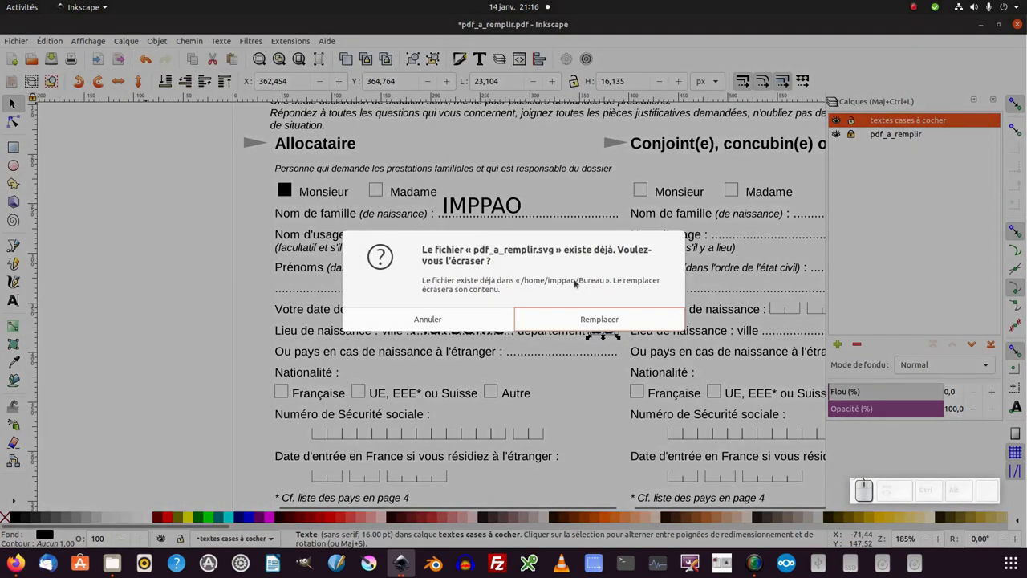
pyautogui.press('Escape')
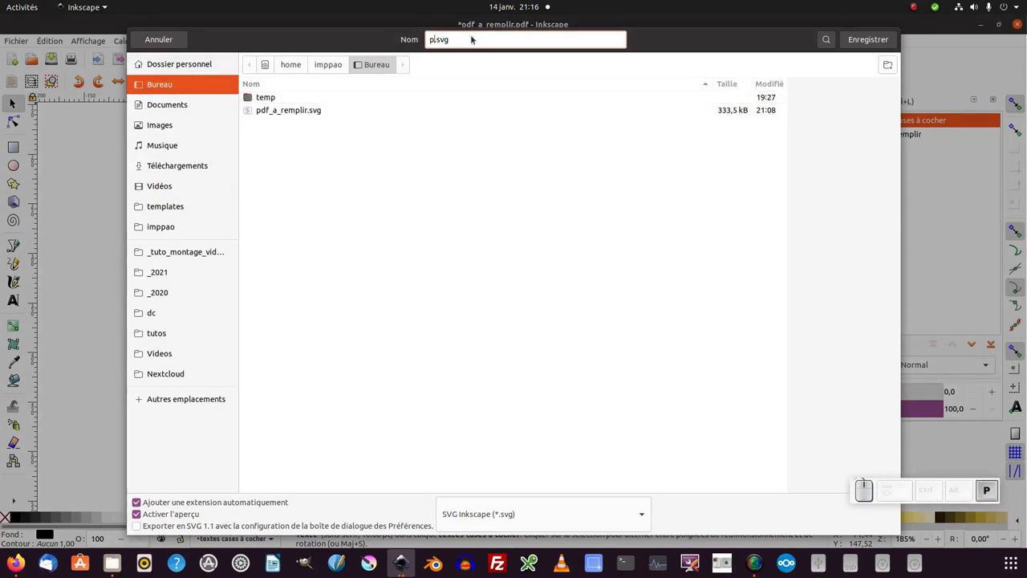
pyautogui.press('o')
pyautogui.press('BackSpace')
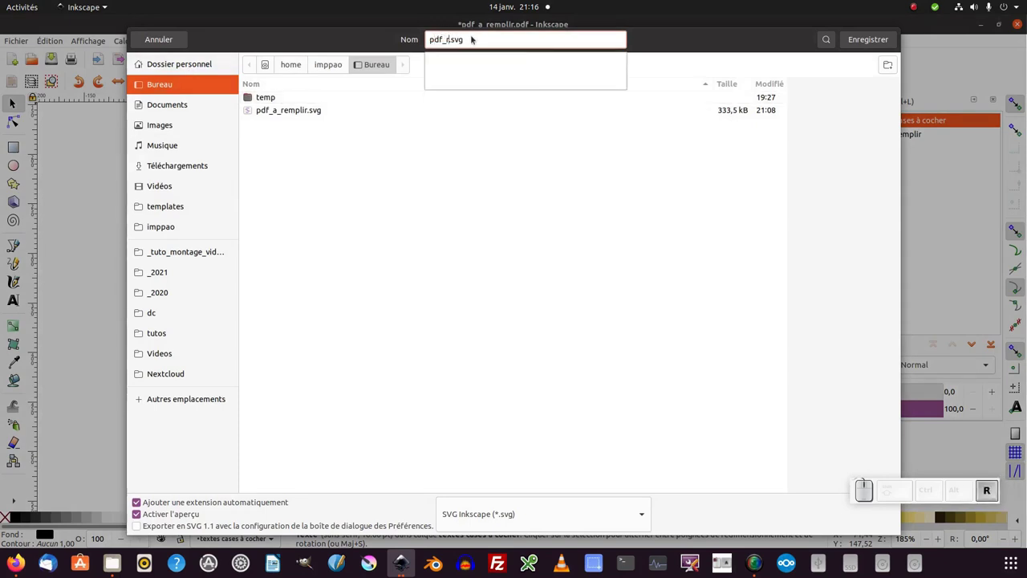
pyautogui.press('BackSpace')
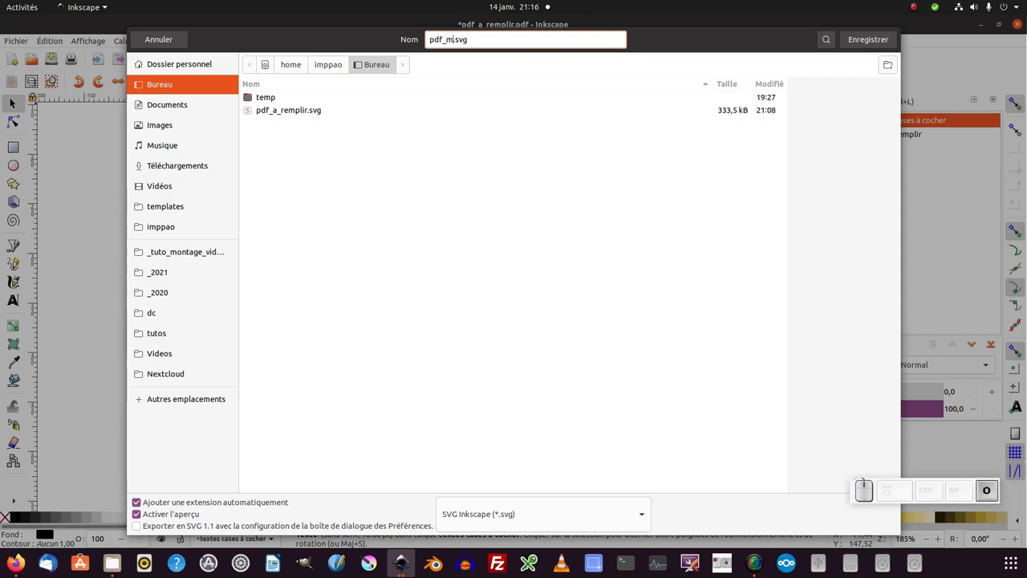
pyautogui.press('d')
pyautogui.press('Up')
pyautogui.press('f')
pyautogui.press('Up')
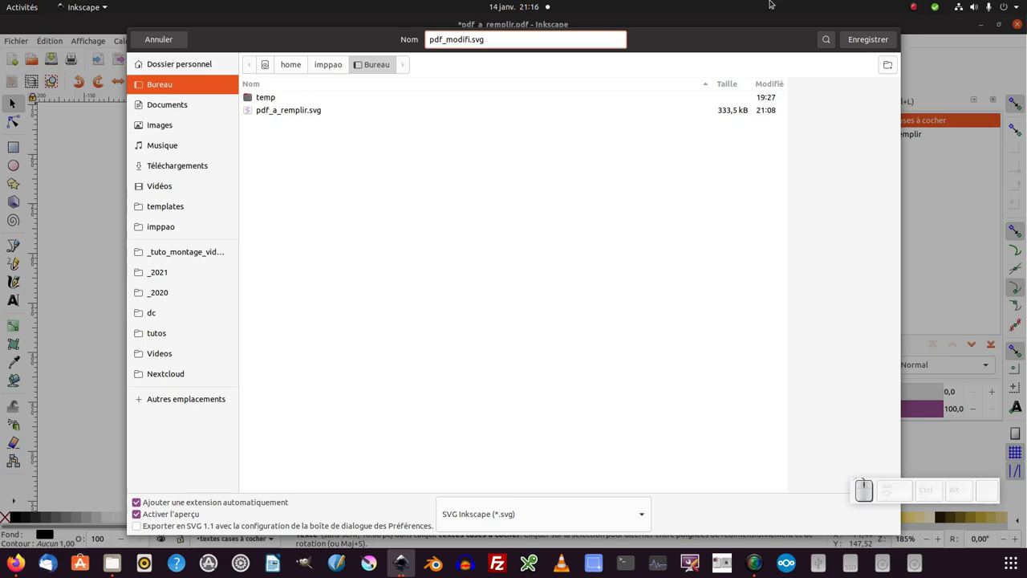
pyautogui.click(864, 40)
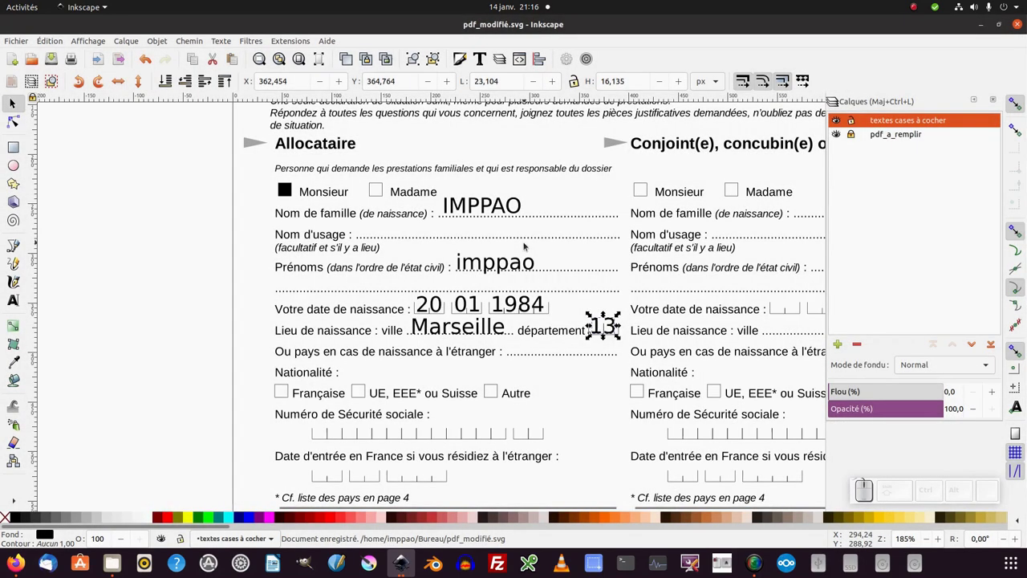
# Save a copy in Portable Document Format as pdf_modifié.pdf with the default export settings
pyautogui.click(11, 44)
pyautogui.click(24, 138)
pyautogui.click(557, 520)
pyautogui.scroll(-3)
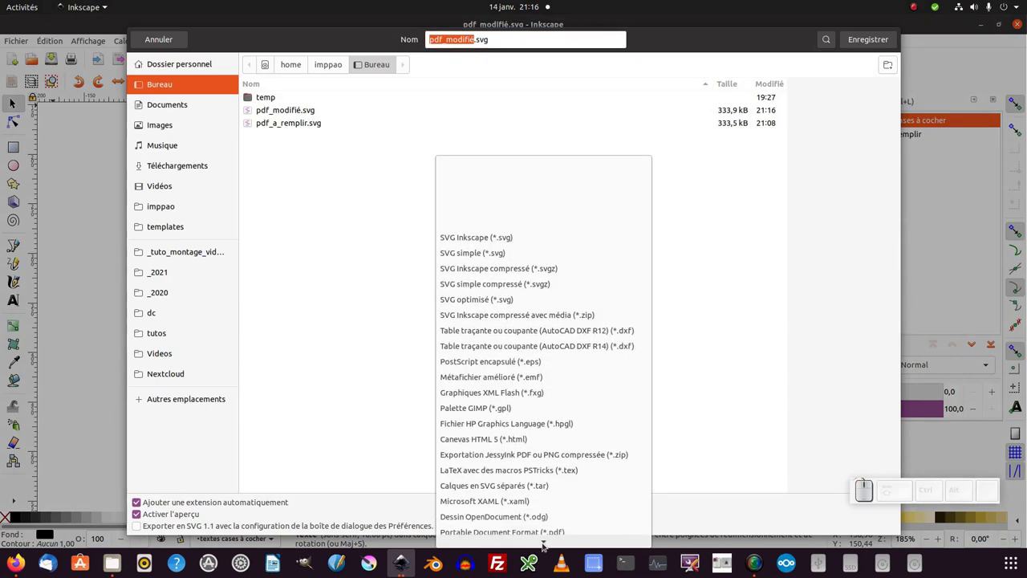
pyautogui.click(529, 461)
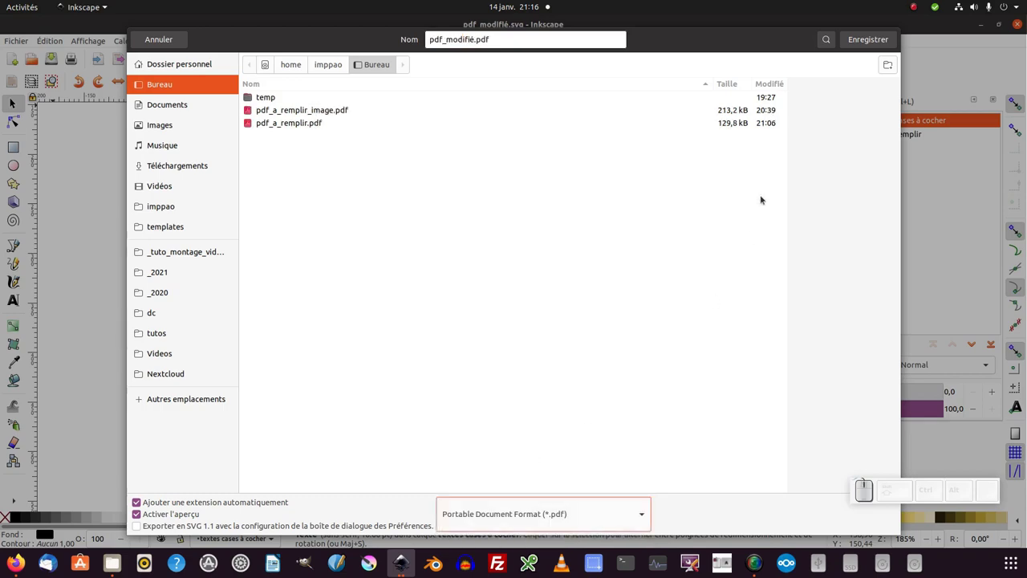
pyautogui.click(868, 43)
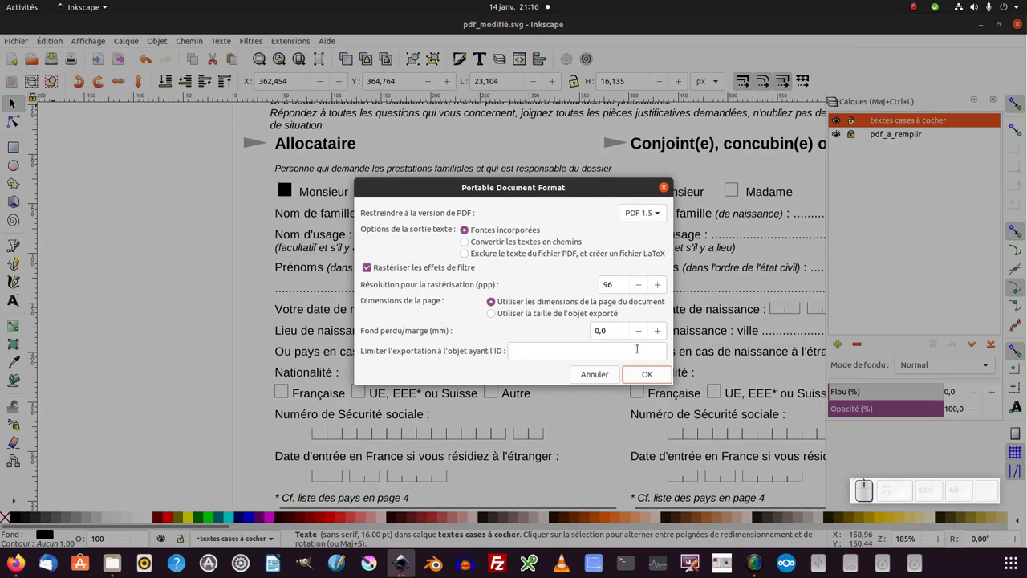
pyautogui.click(654, 381)
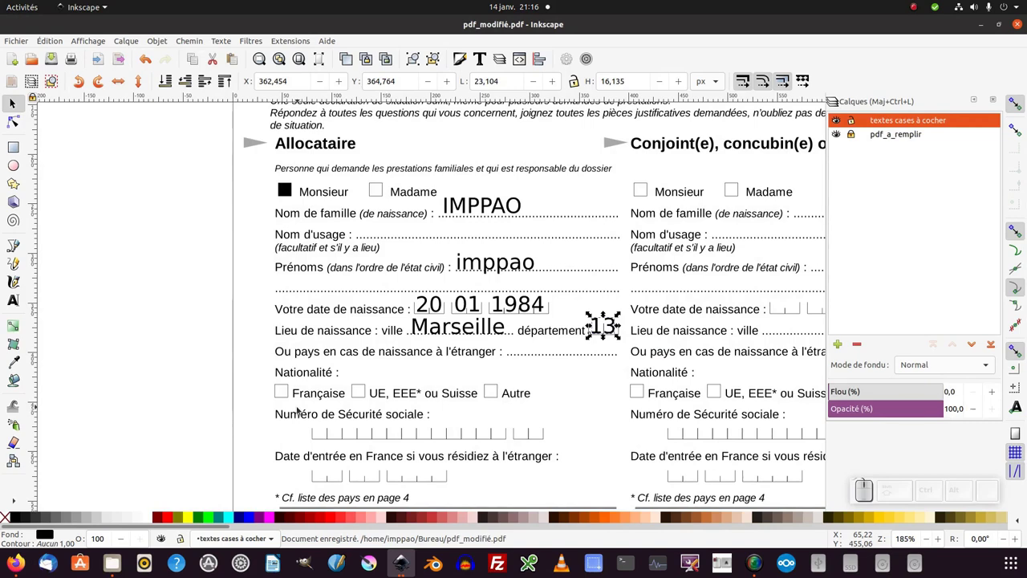
# Check pdf_modifié.pdf from the Bureau folder in the document viewer
pyautogui.click(107, 561)
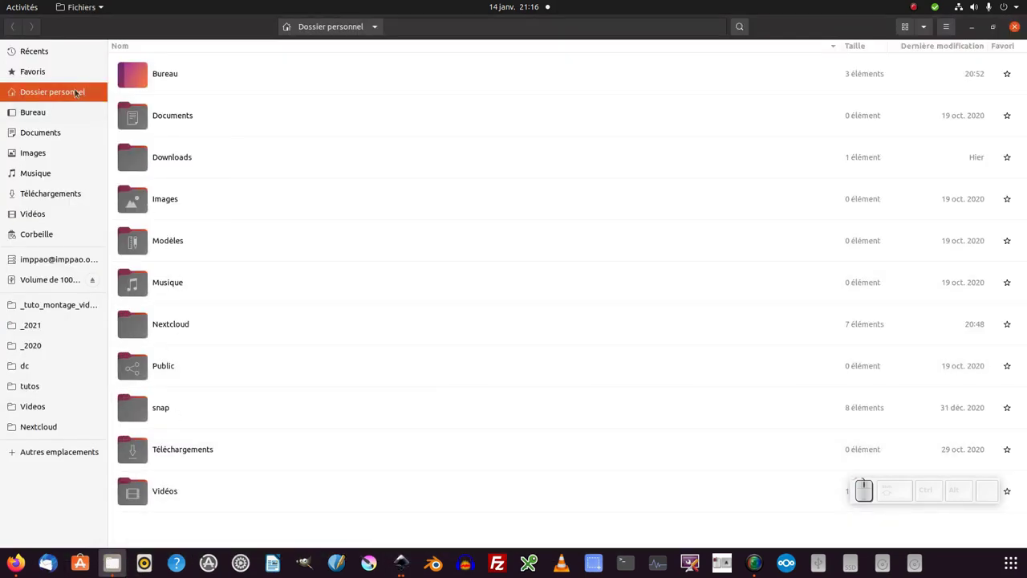
pyautogui.click(38, 105)
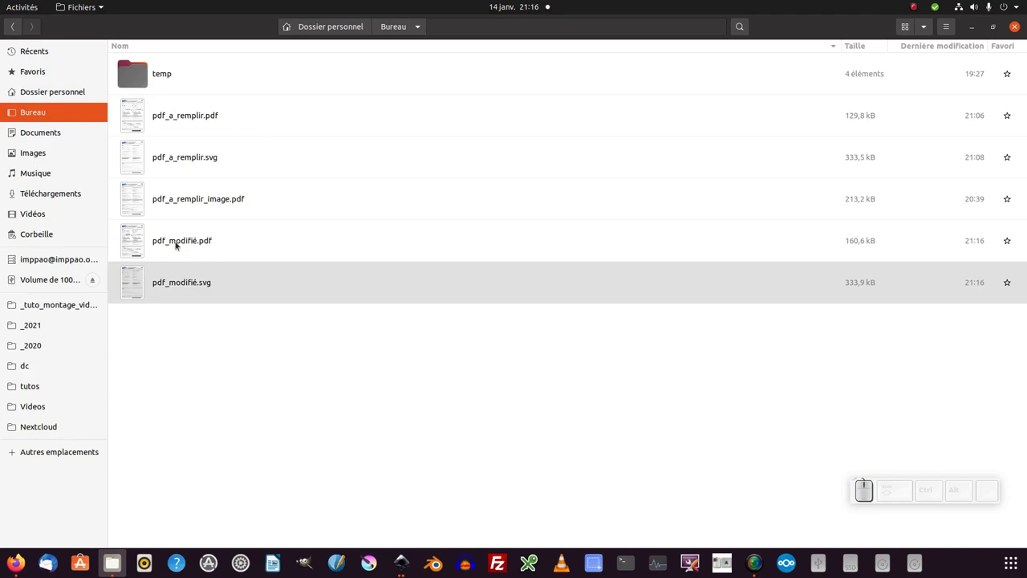
pyautogui.click(176, 245)
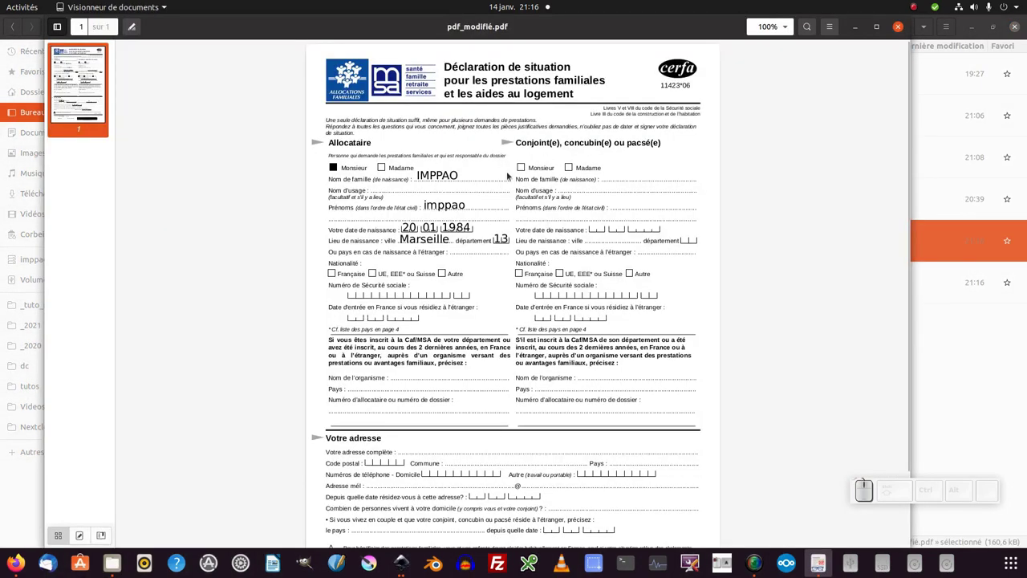